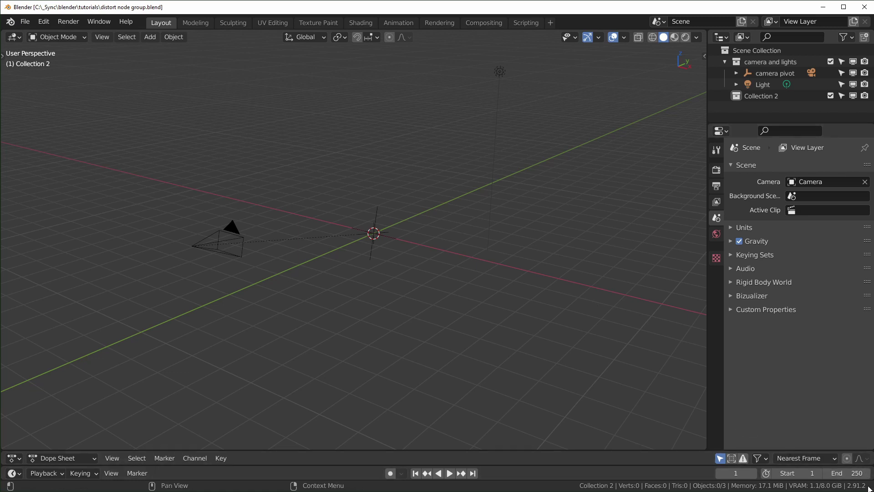
# Step: Add a plane to the empty scene and switch to the Shading workspace
pyautogui.click(415, 298)
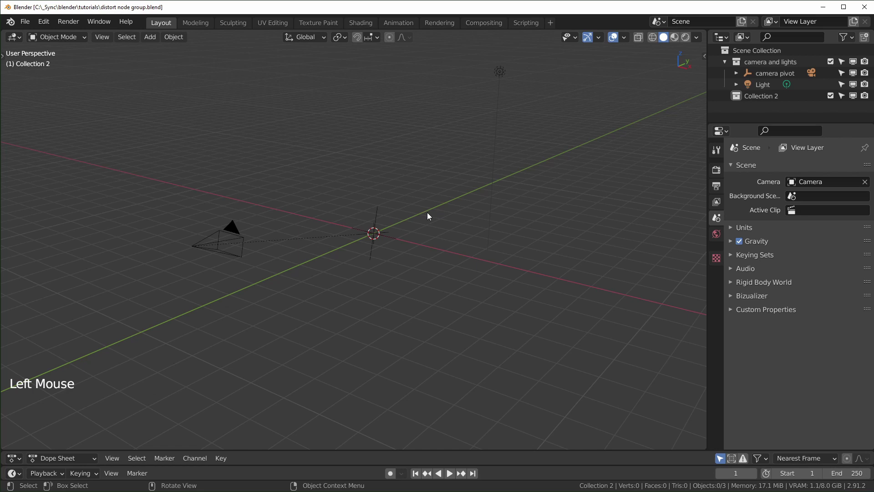
pyautogui.click(831, 61)
pyautogui.click(756, 77)
pyautogui.click(461, 275)
pyautogui.press('shift+a')
# Step: Enable Node Wrangler in Preferences, close it, and view the plane from the top in material preview
pyautogui.click(377, 179)
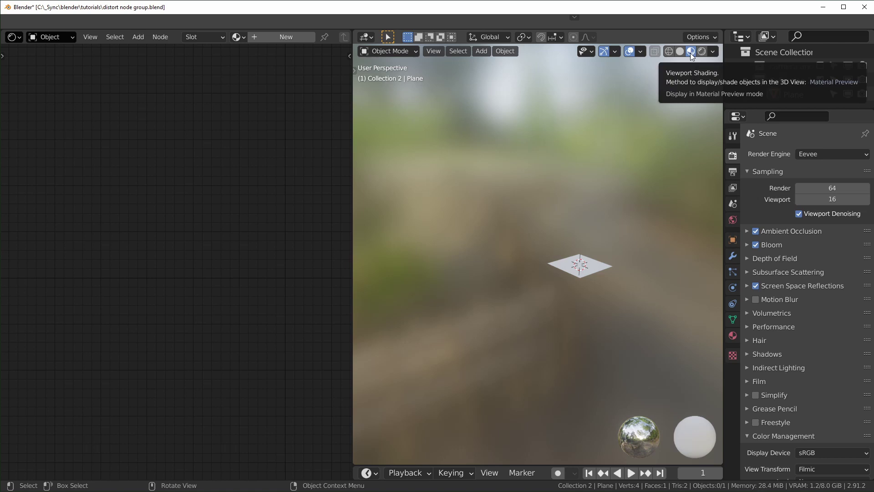
pyautogui.click(628, 176)
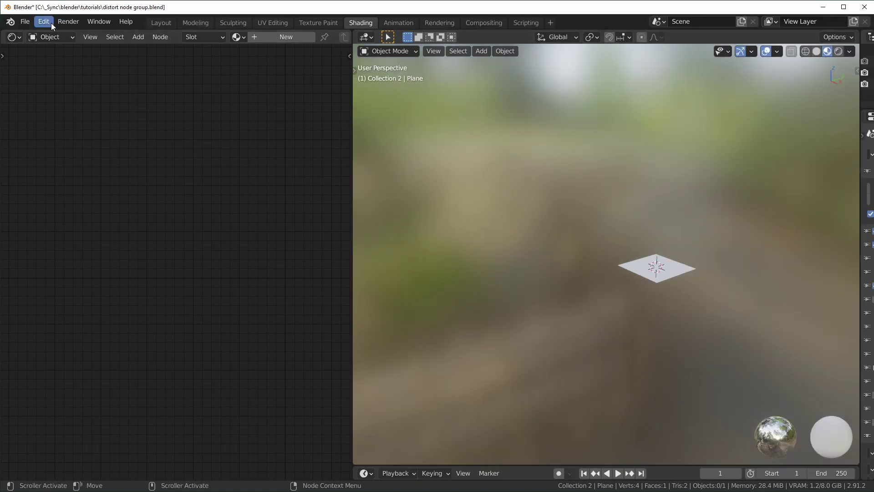
pyautogui.click(53, 26)
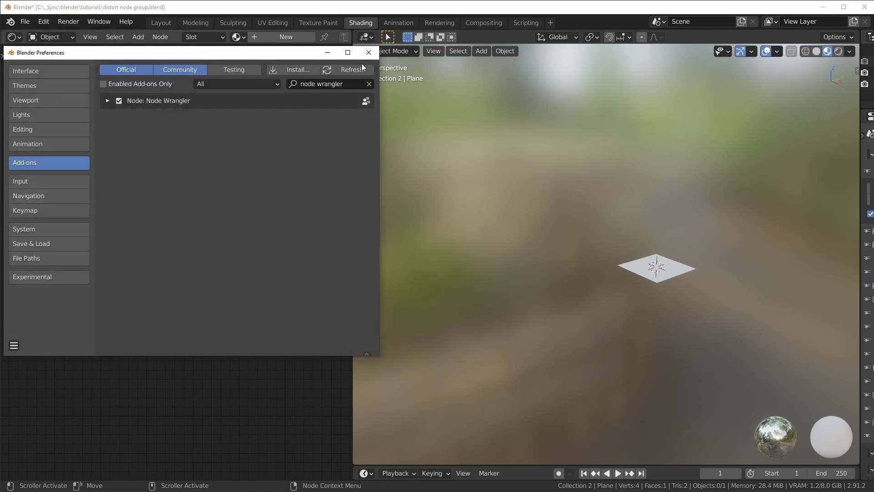
pyautogui.scroll(3)
pyautogui.click(666, 276)
pyautogui.press('KP_Decimal')
pyautogui.press('KP_7')
# Step: Create a new material and drive its Base Color with a Wave Texture's Fac
pyautogui.click(384, 109)
pyautogui.click(294, 41)
pyautogui.middleClick(311, 209)
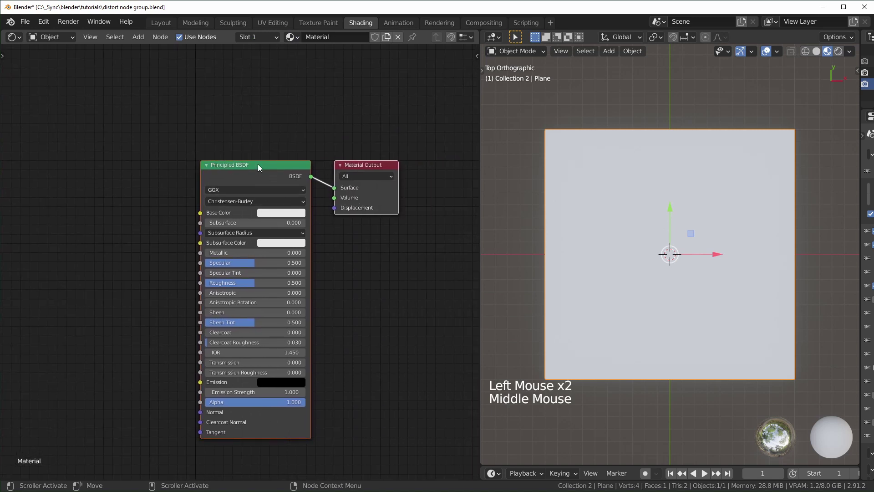
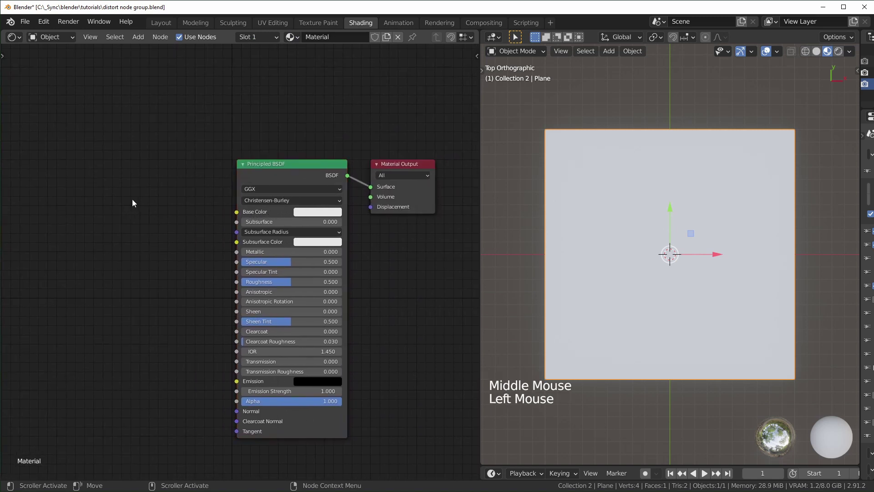
pyautogui.middleClick(128, 204)
pyautogui.click(172, 209)
pyautogui.press('shift+a')
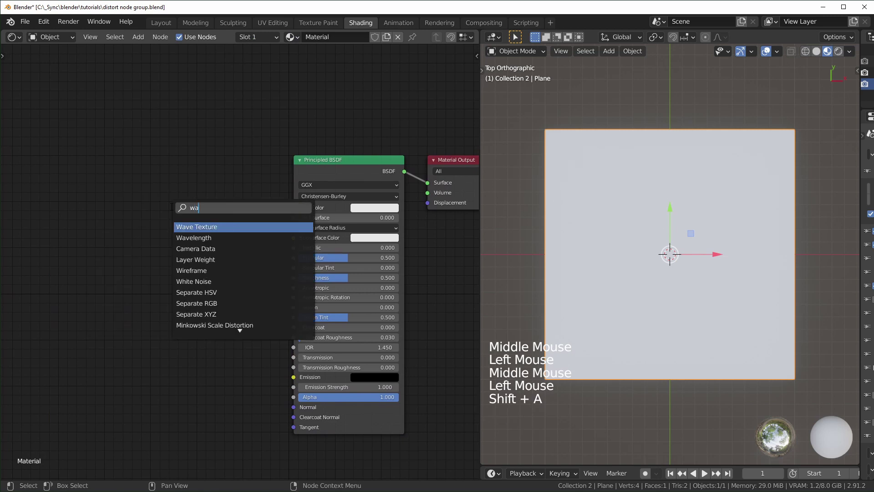
pyautogui.click(237, 185)
pyautogui.click(251, 188)
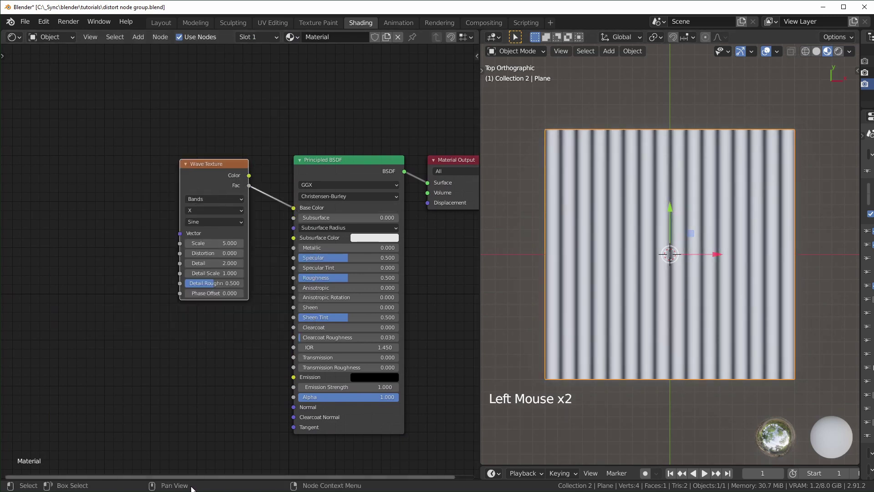
# Step: Feed the Wave Texture from Texture Coordinate and Mapping nodes via Ctrl+T
pyautogui.middleClick(364, 190)
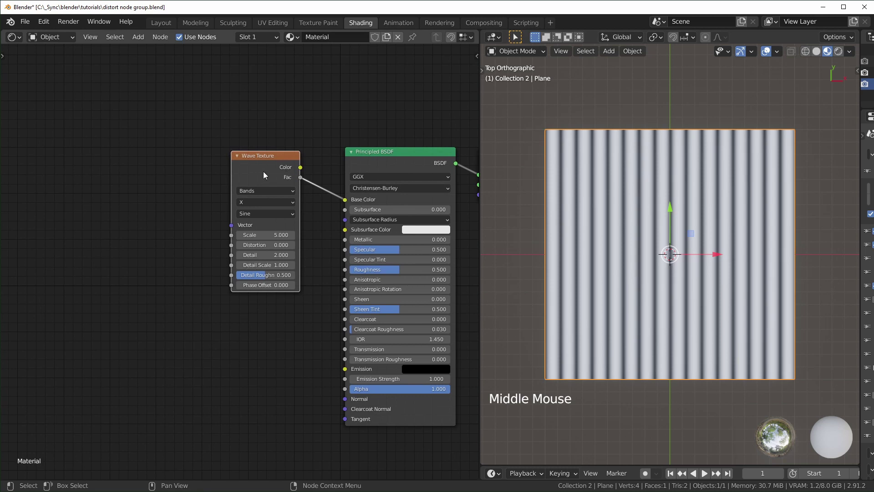
pyautogui.click(264, 166)
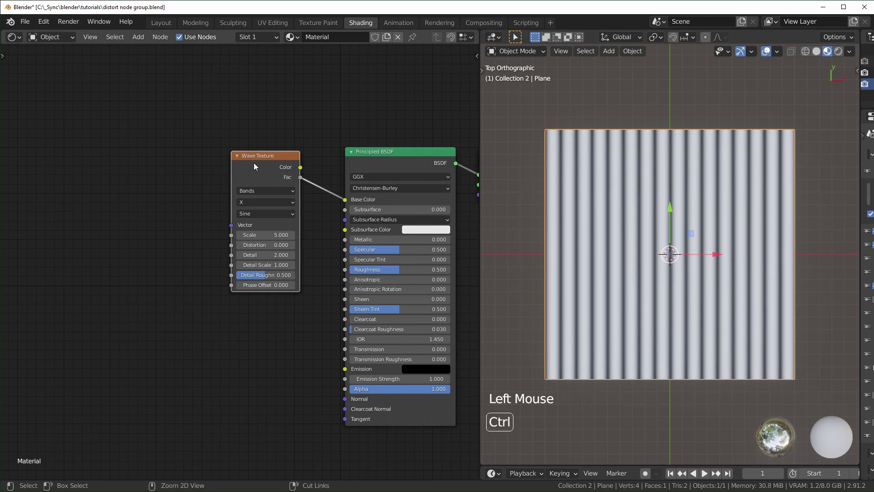
pyautogui.press('ctrl+t')
pyautogui.middleClick(75, 384)
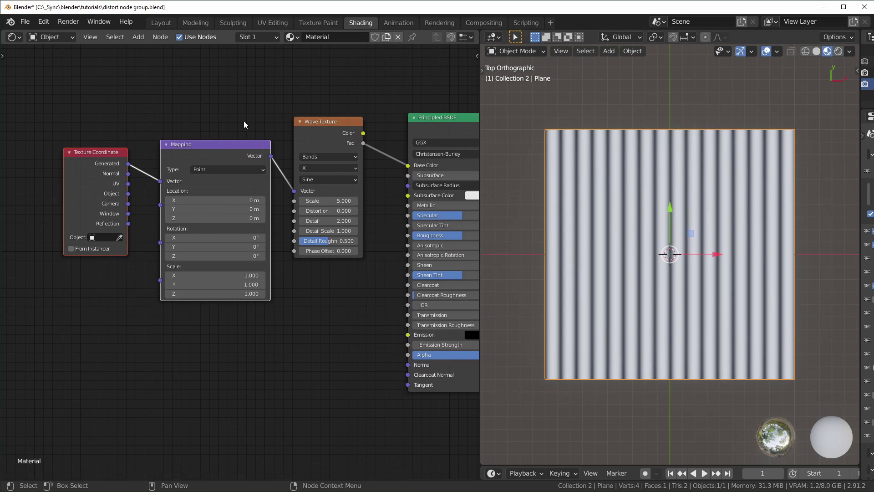
# Step: Use Object coordinates for Mapping at Wave scale 2 and add an unlinked Noise Texture
pyautogui.click(131, 196)
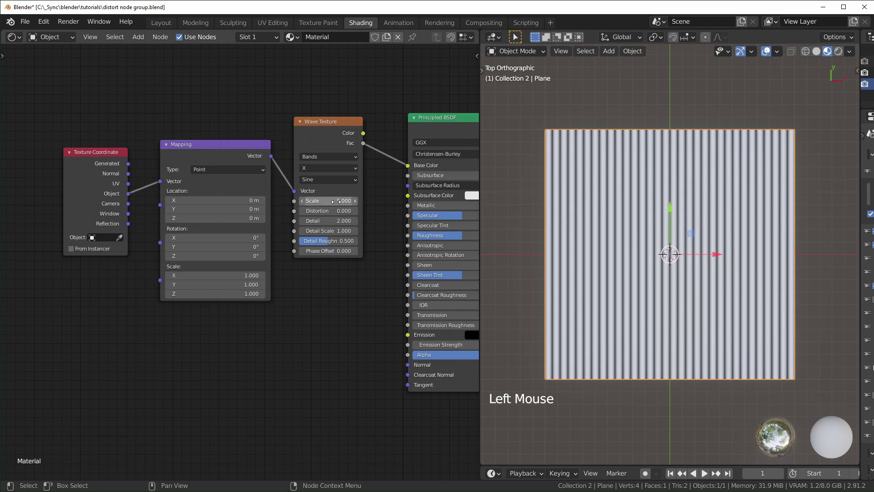
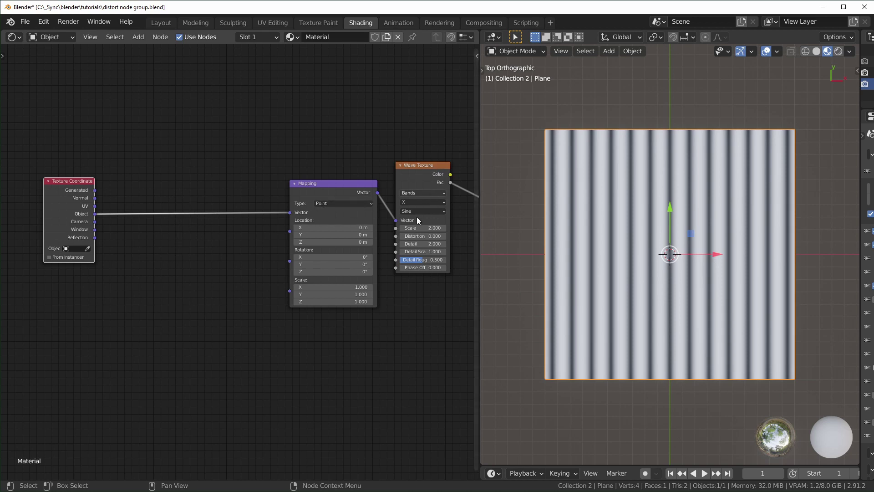
pyautogui.click(221, 344)
pyautogui.press('shift+a')
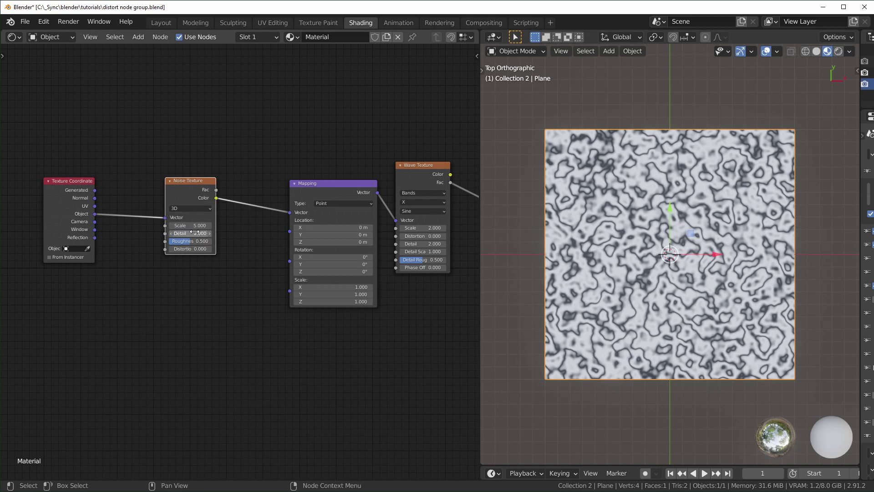
pyautogui.click(192, 195)
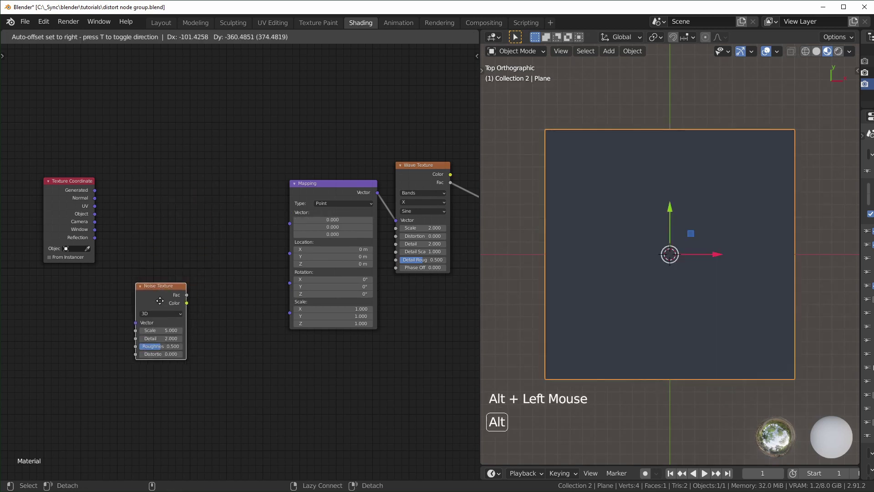
# Step: Insert a Vector Math Add node between Texture Coordinate and Mapping
pyautogui.click(94, 215)
pyautogui.doubleClick(253, 248)
pyautogui.middleClick(253, 249)
pyautogui.press('shift+a')
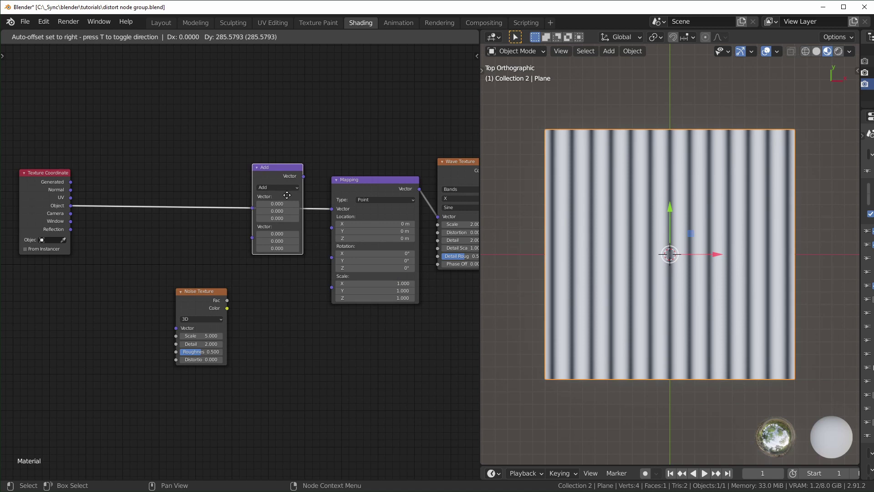
pyautogui.scroll(3)
pyautogui.middleClick(297, 244)
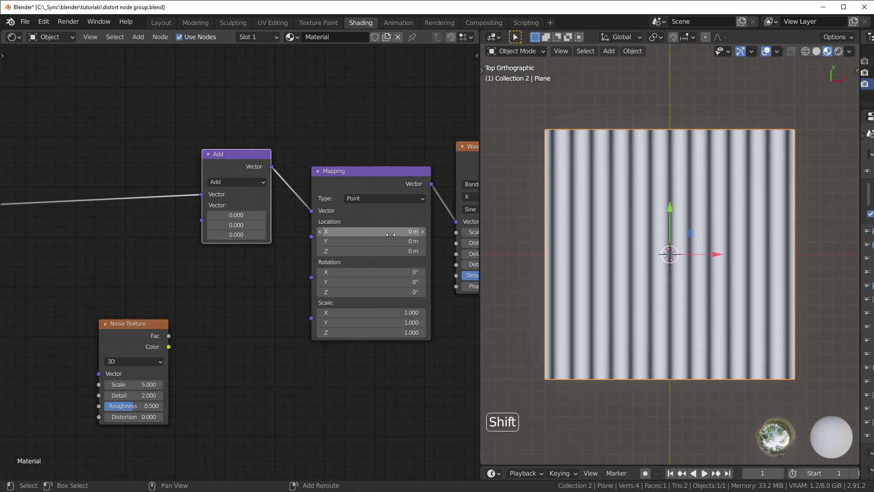
pyautogui.click(673, 251)
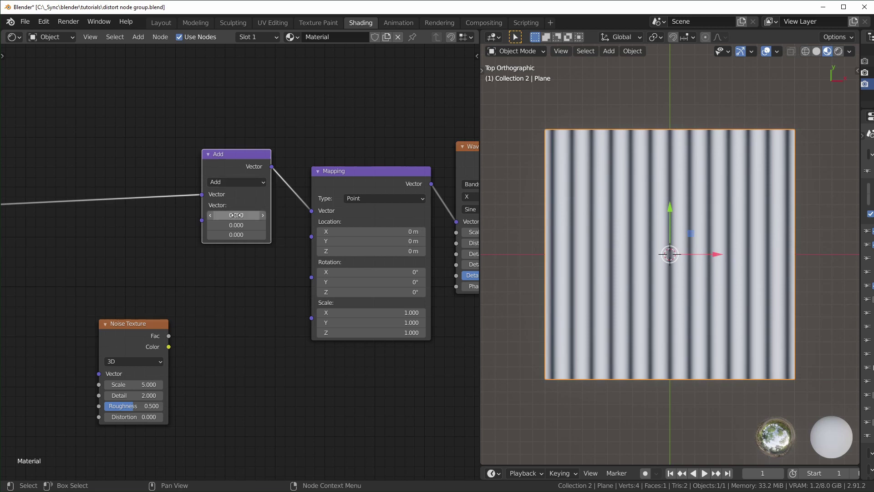
pyautogui.click(673, 251)
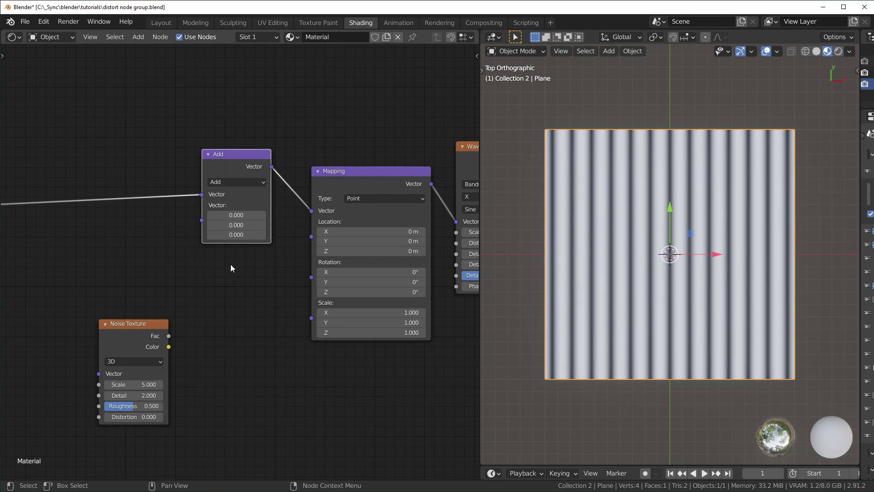
# Step: Feed Object coordinates into the Noise Texture and its Fac into the Add node's second input
pyautogui.middleClick(200, 287)
pyautogui.middleClick(253, 299)
pyautogui.click(151, 166)
pyautogui.click(125, 201)
pyautogui.click(112, 194)
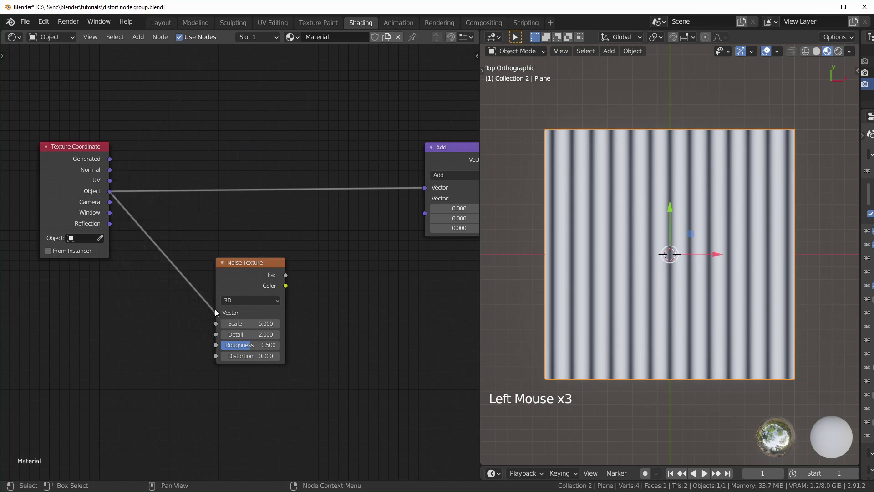
pyautogui.middleClick(344, 314)
pyautogui.click(198, 279)
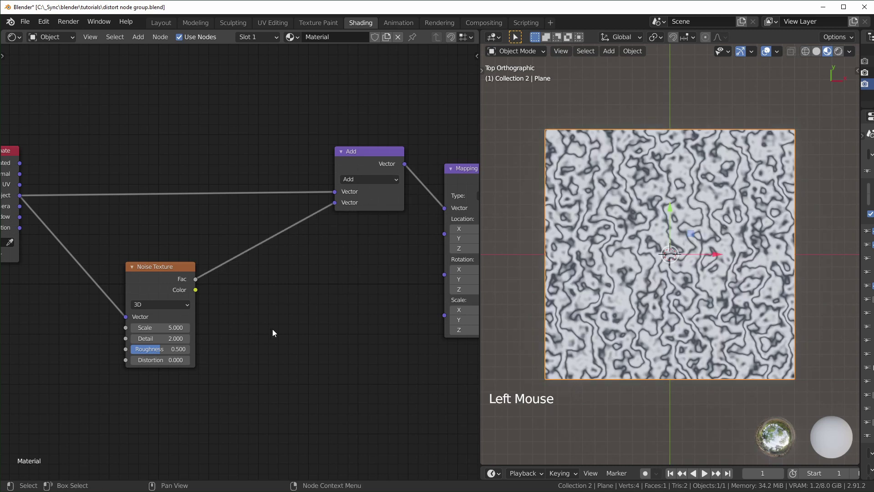
pyautogui.middleClick(275, 331)
# Step: Insert a Math node set to Multiply on the noise Fac link and preview the result
pyautogui.click(312, 308)
pyautogui.press('shift+a')
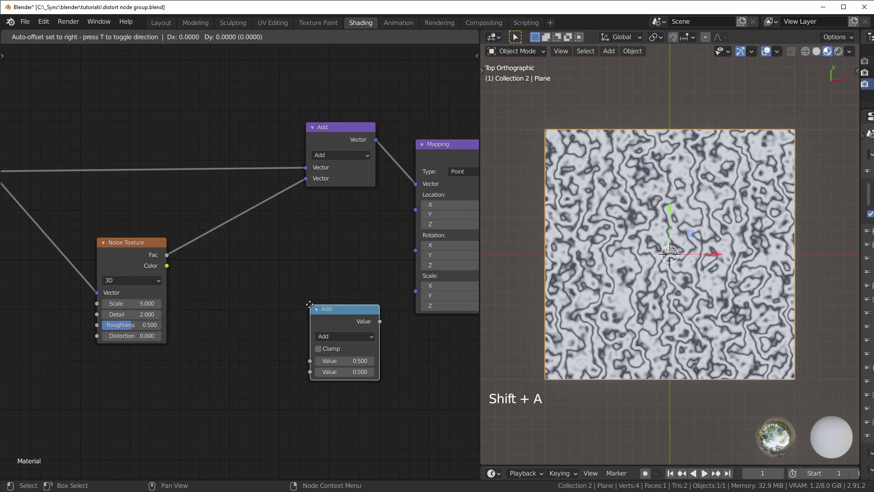
pyautogui.click(263, 234)
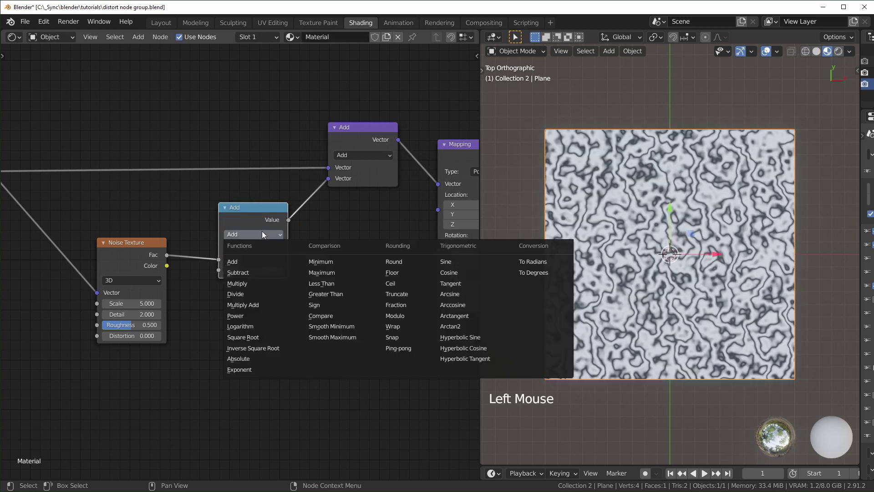
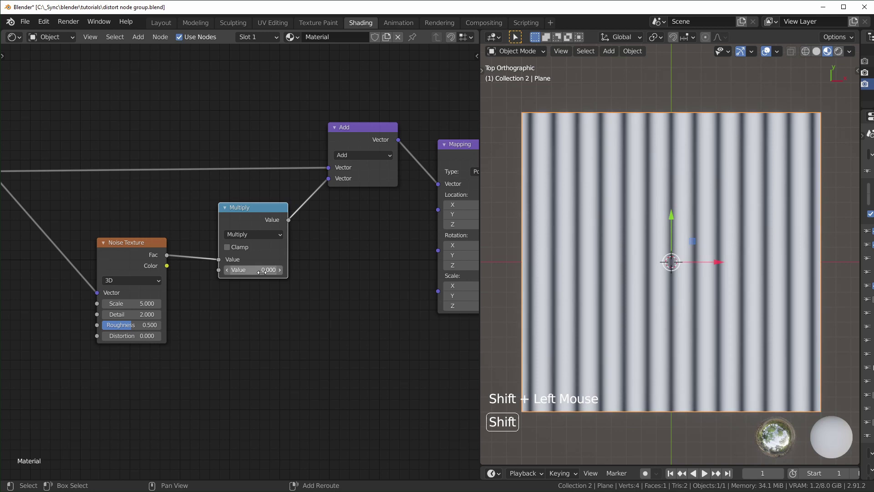
pyautogui.click(147, 251)
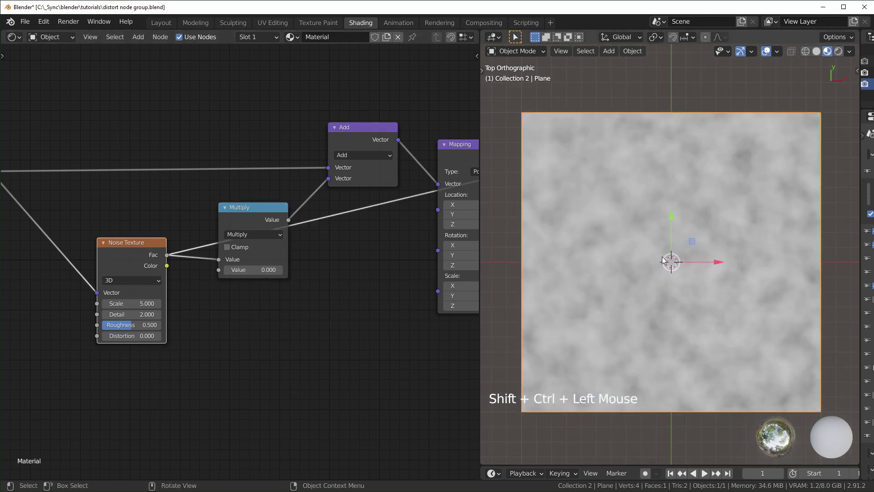
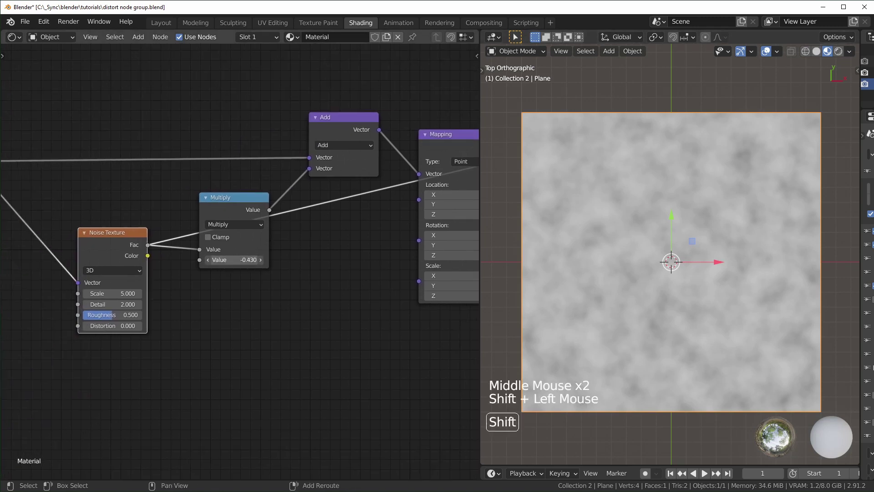
pyautogui.click(248, 206)
pyautogui.middleClick(325, 314)
pyautogui.click(311, 193)
# Step: Duplicate the Multiply node onto the Fac link for Subtract 0.5 and Multiply 0.19
pyautogui.scroll(-3)
pyautogui.middleClick(227, 293)
pyautogui.click(32, 129)
pyautogui.press('ctrl+z')
pyautogui.click(337, 216)
pyautogui.press('shift+d')
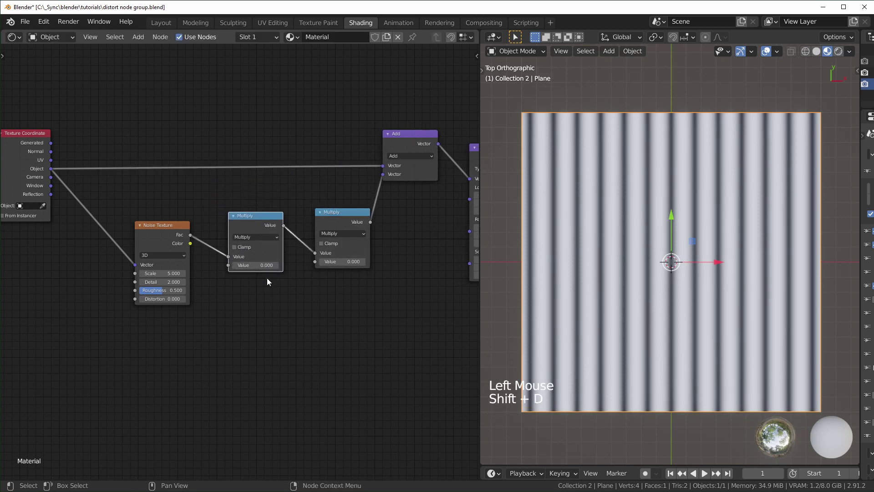
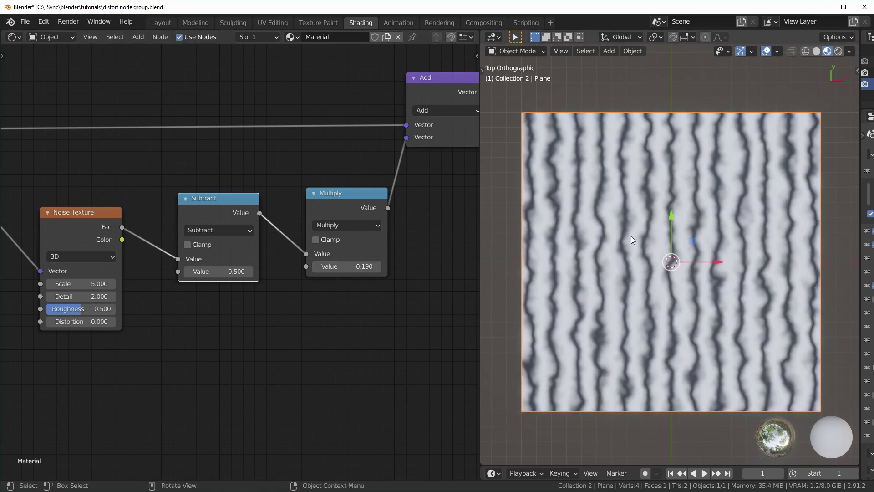
# Step: Add a reroute point splitting the object-coordinate link to Noise Texture and Add
pyautogui.click(180, 255)
pyautogui.middleClick(180, 255)
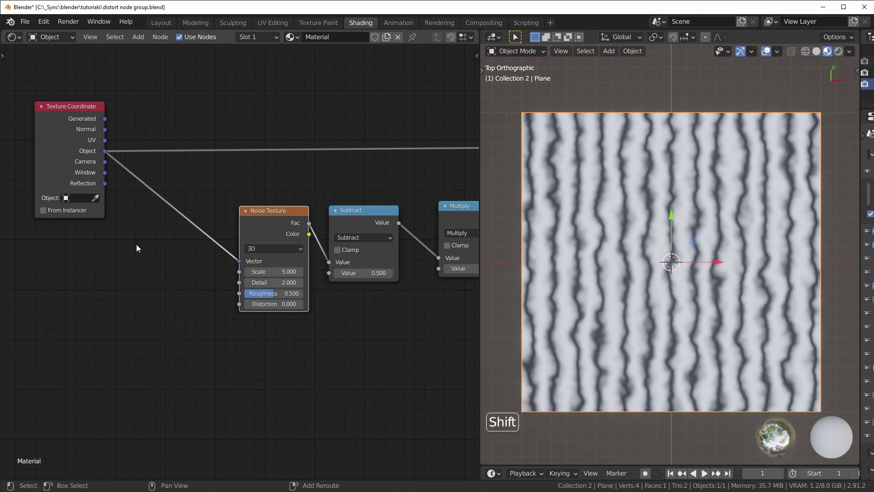
pyautogui.rightClick(139, 248)
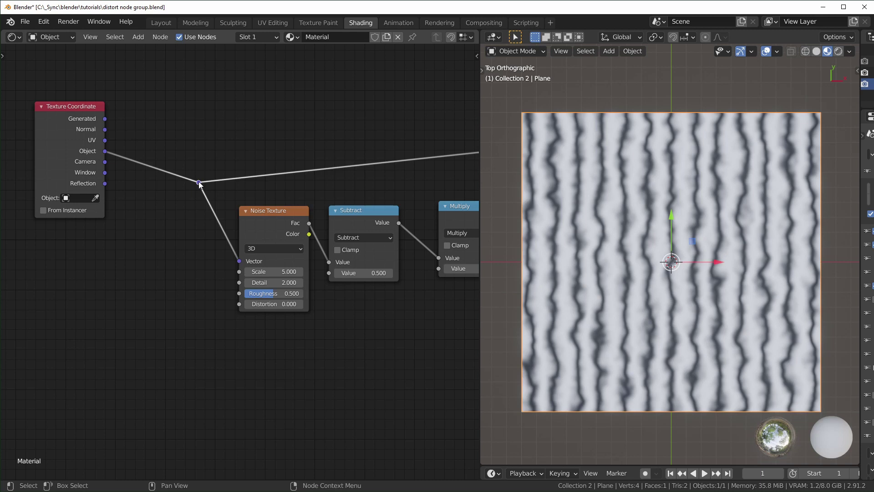
pyautogui.click(178, 260)
pyautogui.click(171, 149)
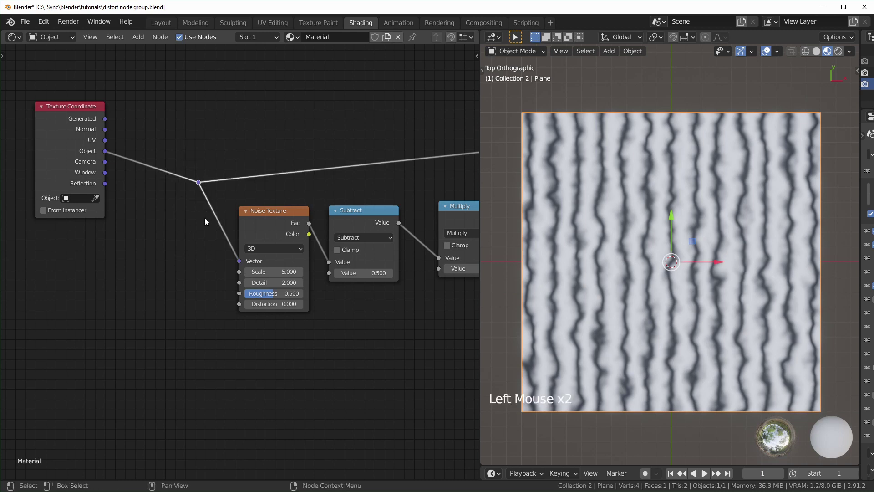
pyautogui.press('g')
# Step: Select the Noise Texture, Subtract, Multiply and Add nodes for grouping
pyautogui.middleClick(267, 200)
pyautogui.scroll(3)
pyautogui.click(76, 107)
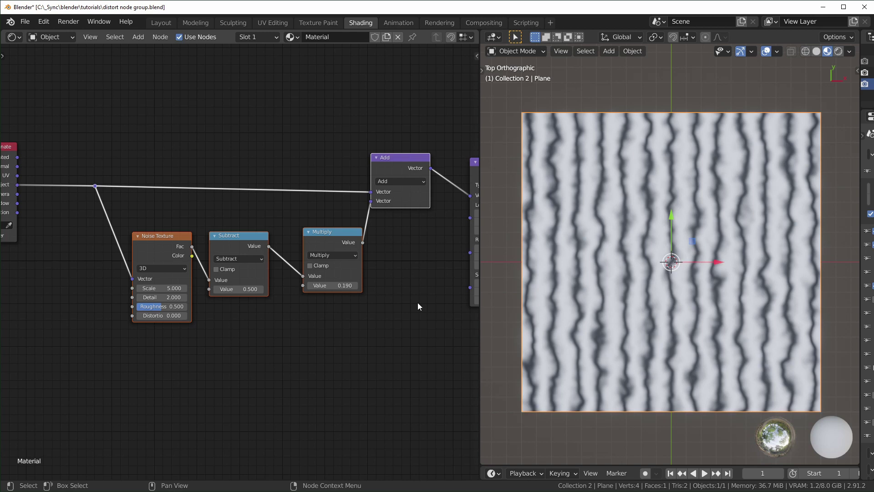
pyautogui.middleClick(239, 359)
pyautogui.click(62, 91)
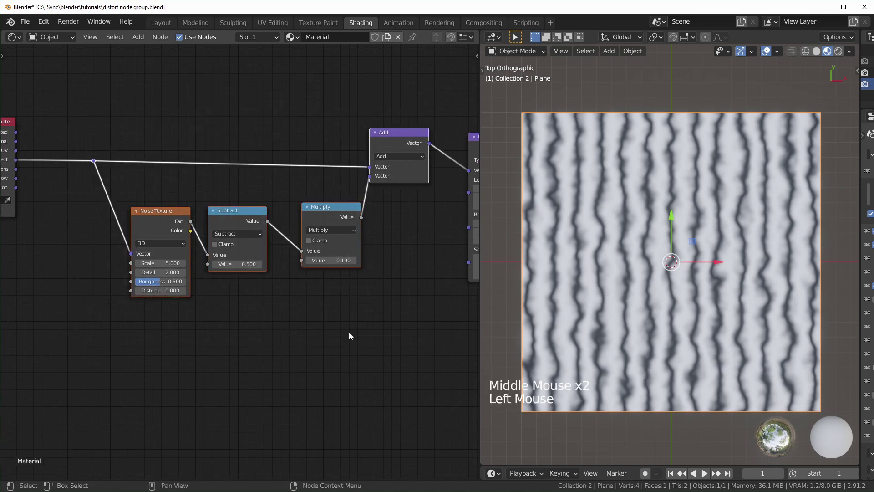
# Step: Group the selected nodes with Ctrl+G and show the group's input list in the N panel
pyautogui.press('ctrl+g')
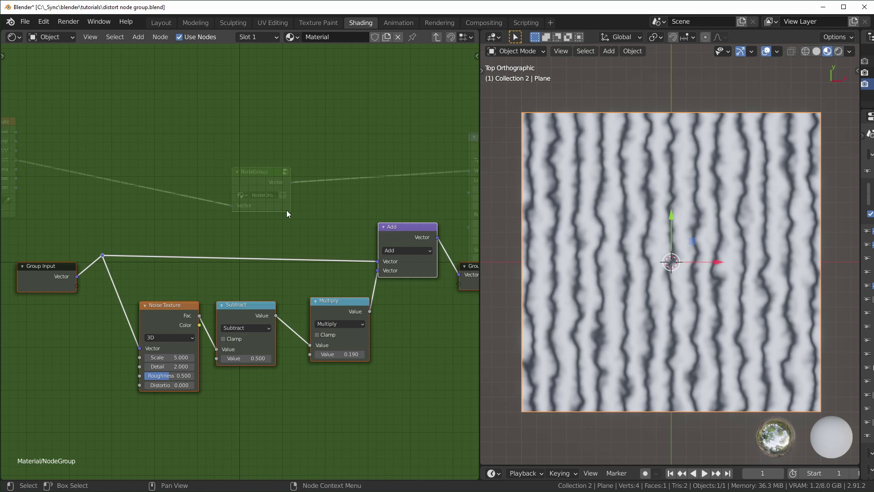
pyautogui.press('Tab')
pyautogui.press('Tab')
pyautogui.press('Tab')
pyautogui.click(241, 110)
pyautogui.click(269, 174)
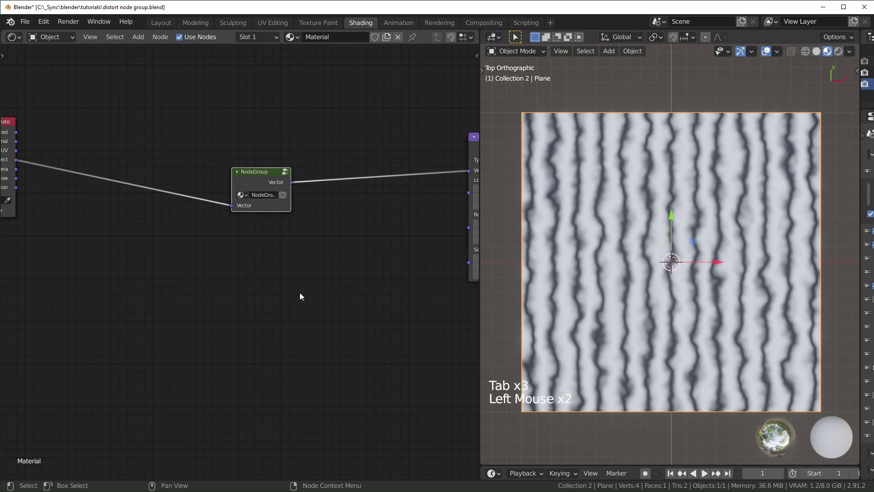
pyautogui.press('Tab')
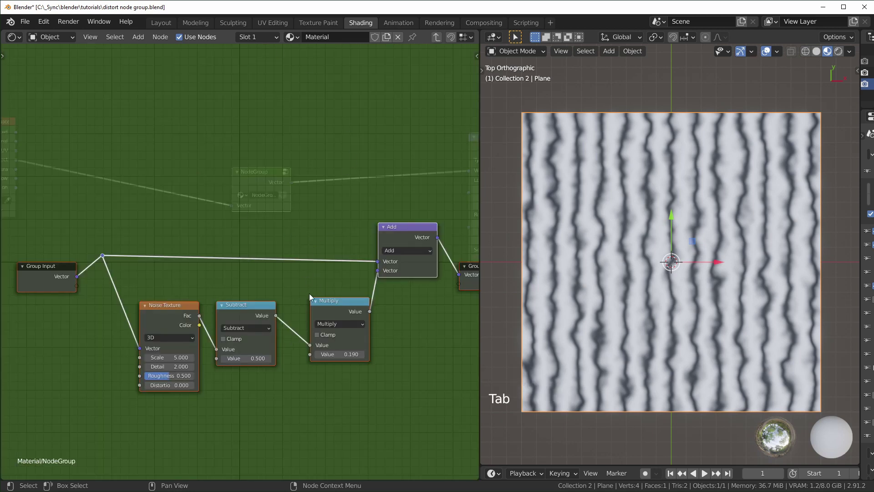
pyautogui.press('n')
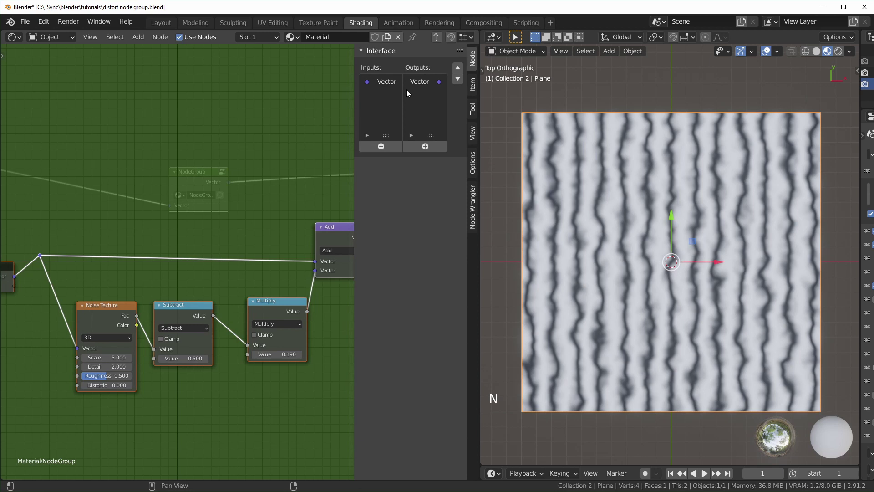
pyautogui.middleClick(204, 243)
pyautogui.click(204, 243)
pyautogui.scroll(3)
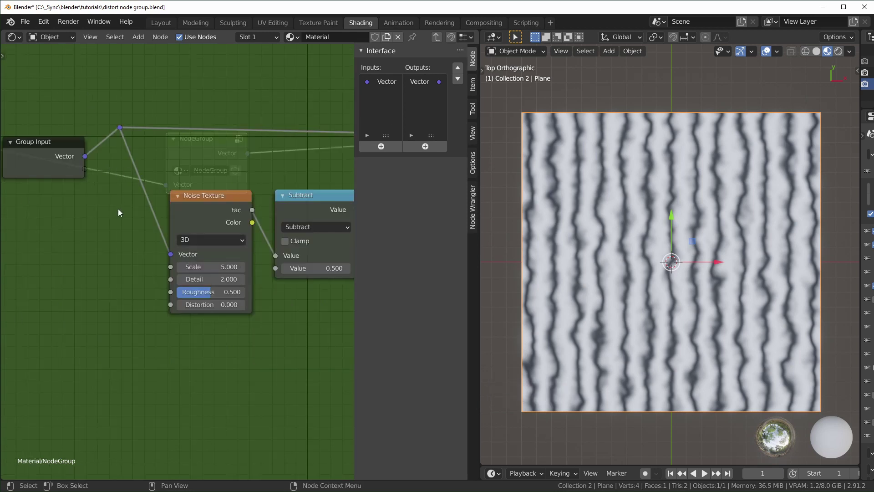
pyautogui.press('Tab')
pyautogui.middleClick(203, 192)
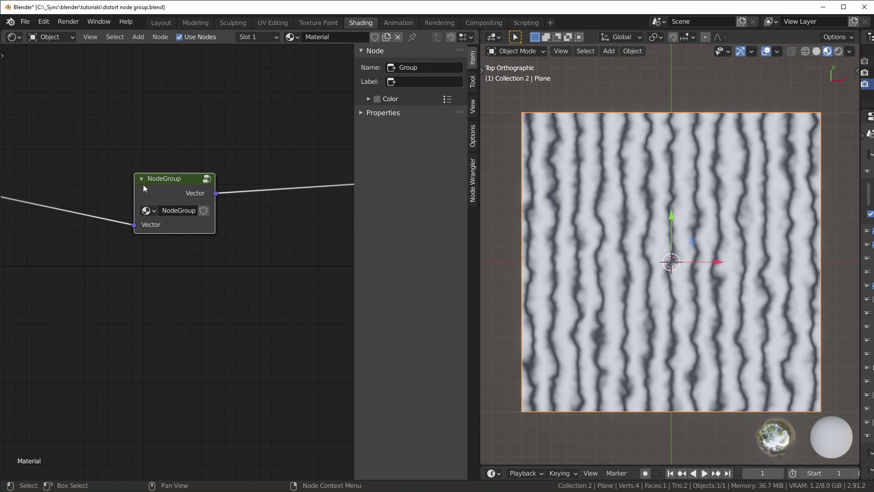
pyautogui.press('Tab')
# Step: Expose Scale, Detail, Roughness, Distortion and 4D W as group inputs, moving W up
pyautogui.click(87, 171)
pyautogui.click(87, 183)
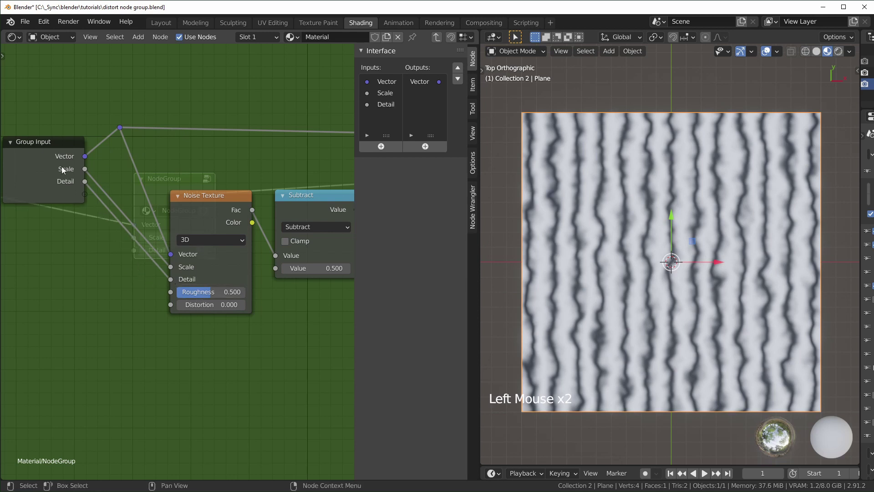
pyautogui.click(86, 194)
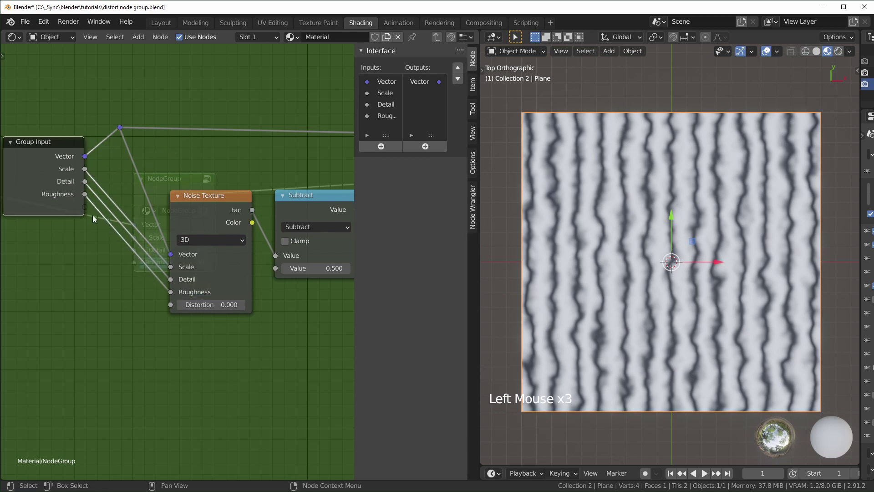
pyautogui.click(88, 210)
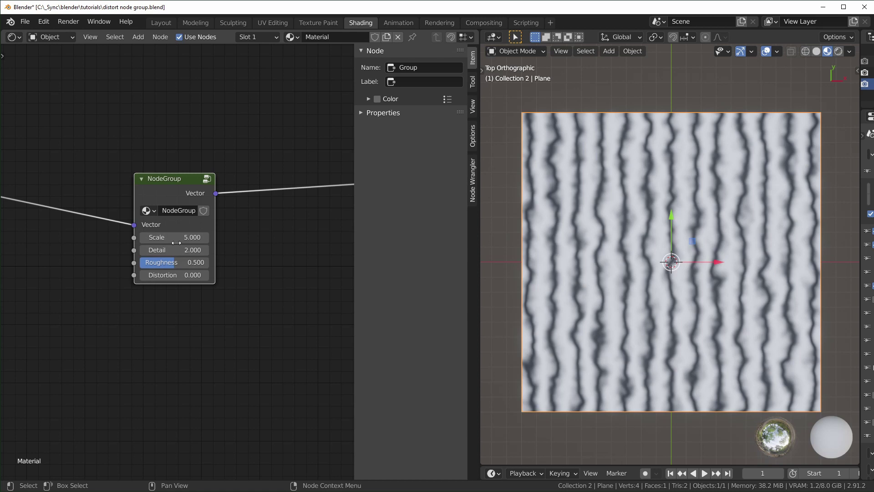
pyautogui.press('Tab')
pyautogui.click(216, 243)
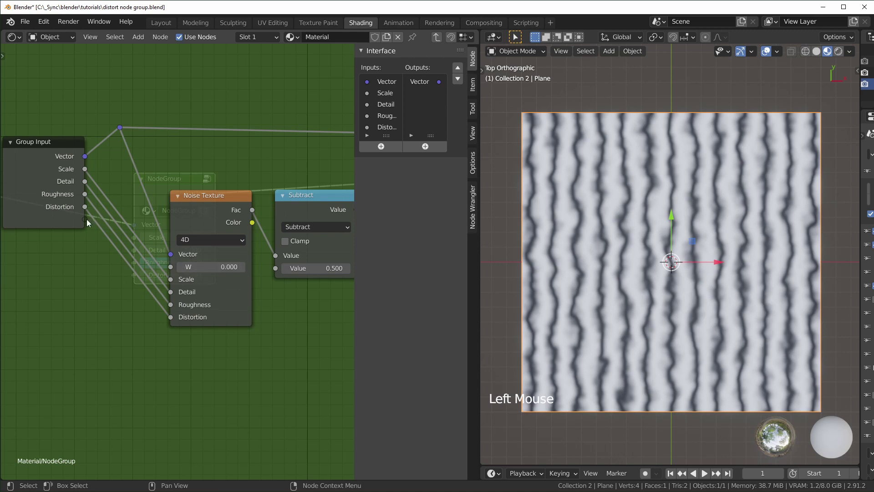
pyautogui.click(87, 221)
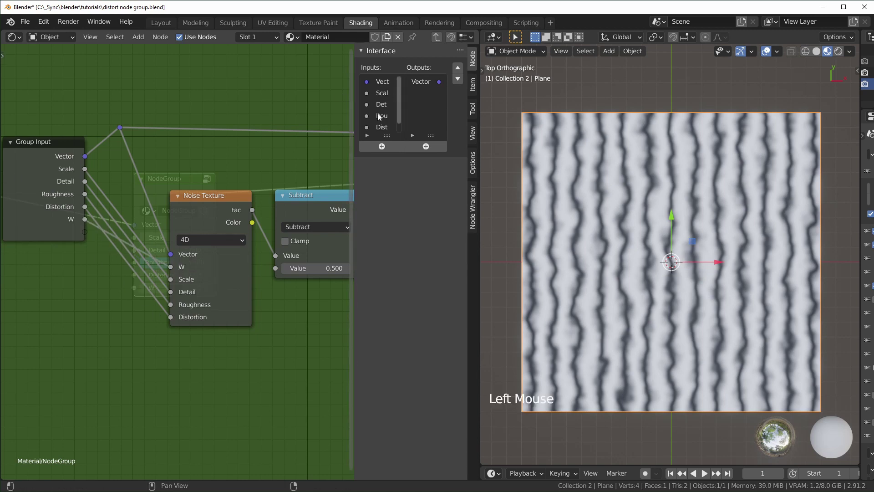
pyautogui.scroll(-3)
pyautogui.click(382, 130)
pyautogui.click(460, 70)
pyautogui.doubleClick(460, 69)
# Step: Expose the Multiply value as a Strength input at the top of the list
pyautogui.middleClick(41, 255)
pyautogui.scroll(-3)
pyautogui.click(32, 232)
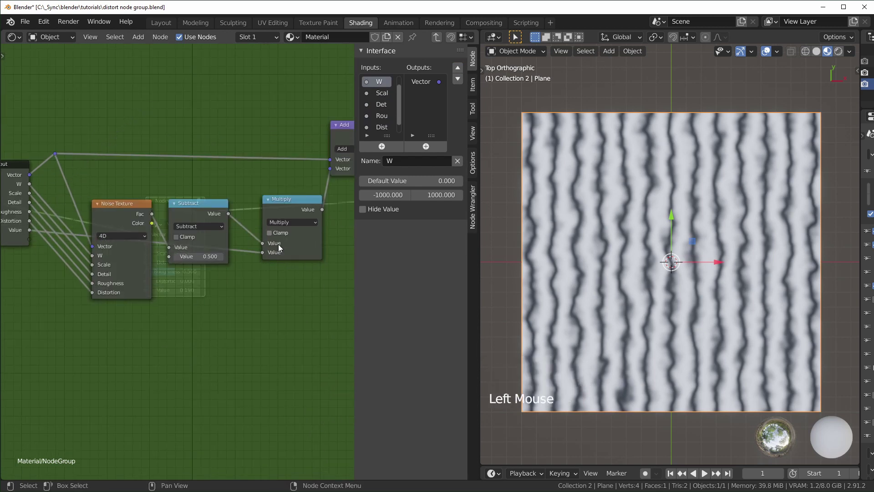
pyautogui.middleClick(221, 307)
pyautogui.scroll(3)
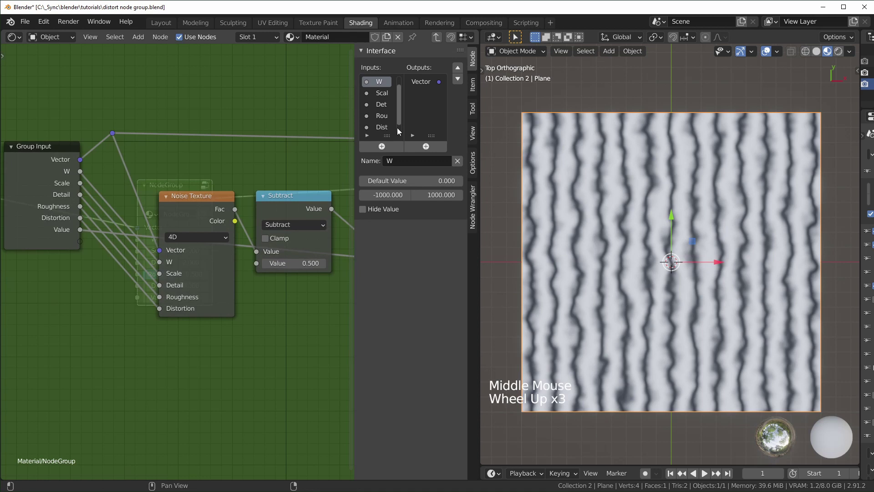
pyautogui.scroll(-3)
pyautogui.click(387, 129)
pyautogui.click(421, 166)
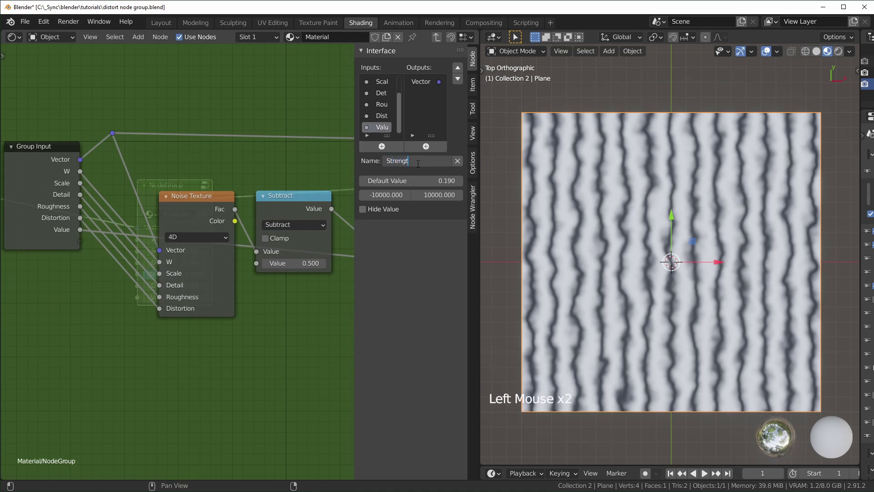
pyautogui.click(462, 69)
pyautogui.click(461, 70)
pyautogui.doubleClick(462, 70)
pyautogui.middleClick(210, 340)
pyautogui.scroll(-3)
# Step: Name and label the group Noise Distortion, rename its data-block and enable Fake User
pyautogui.press('Tab')
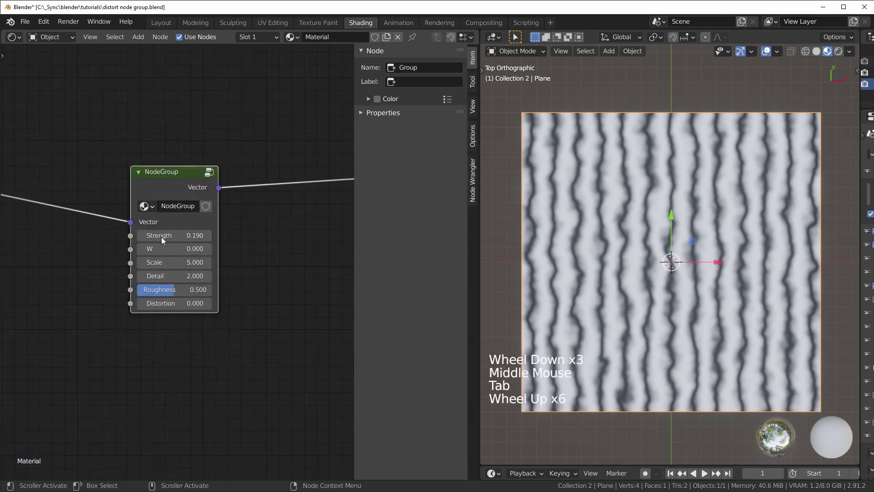
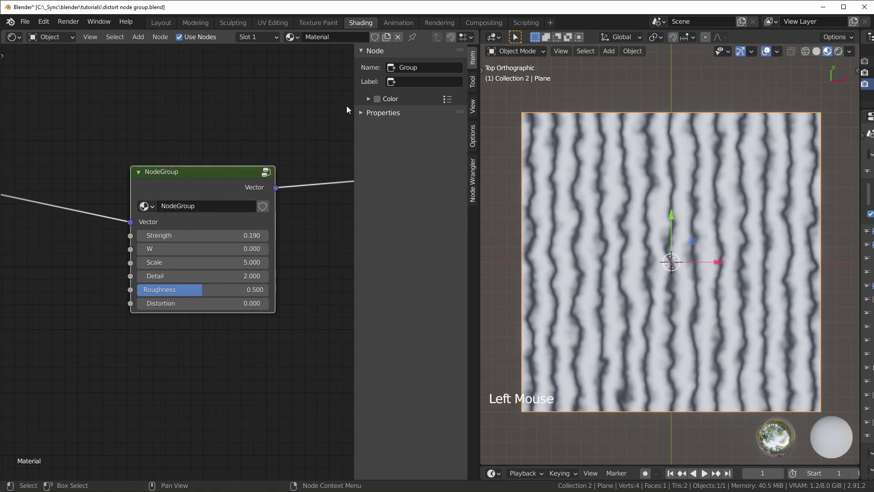
pyautogui.click(204, 176)
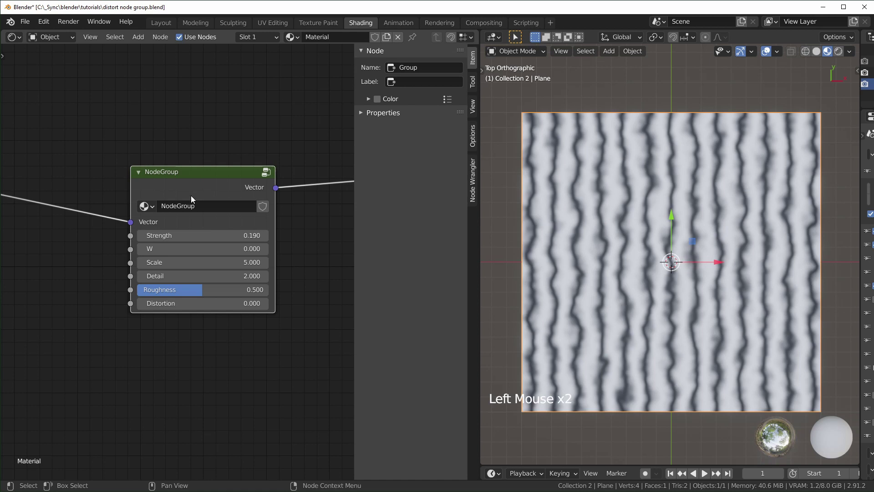
pyautogui.click(426, 66)
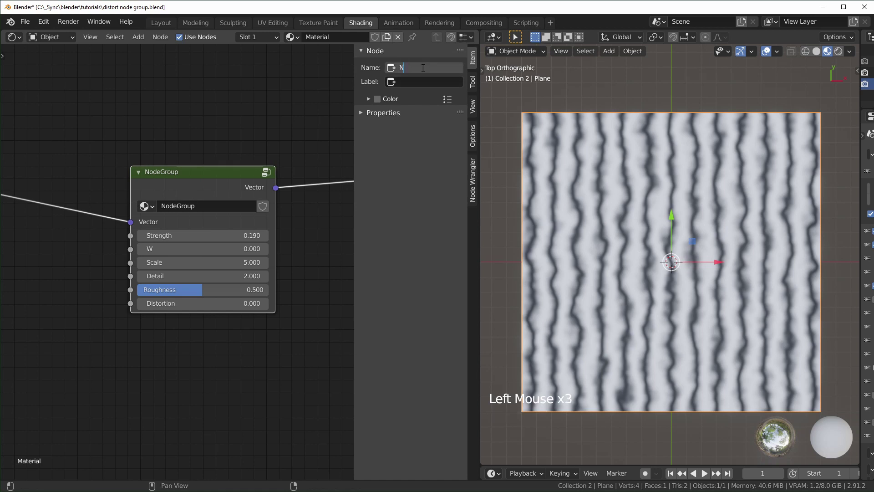
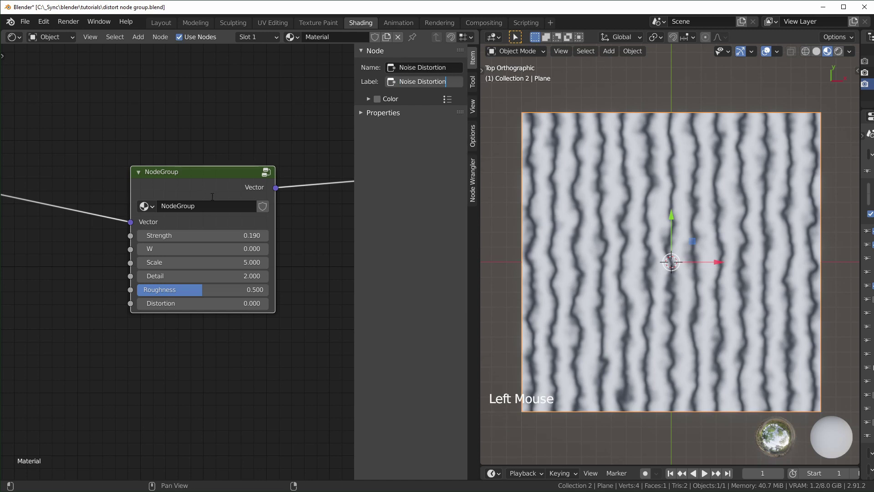
pyautogui.click(211, 207)
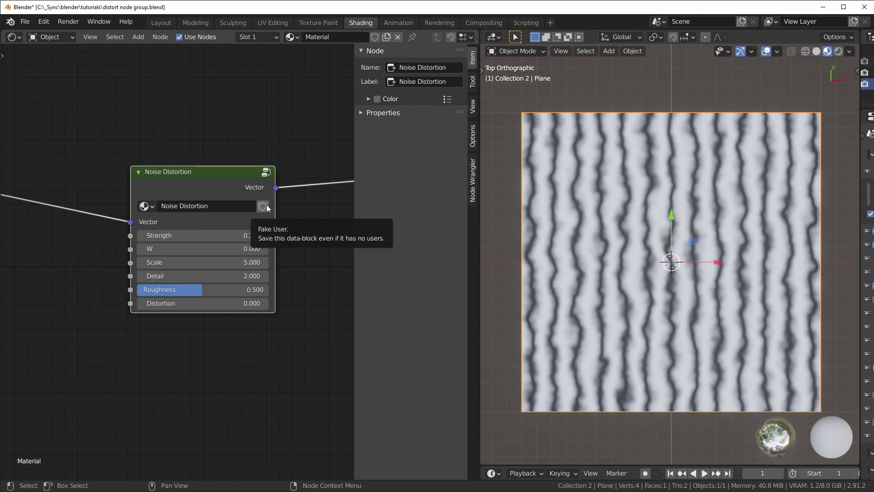
pyautogui.click(268, 206)
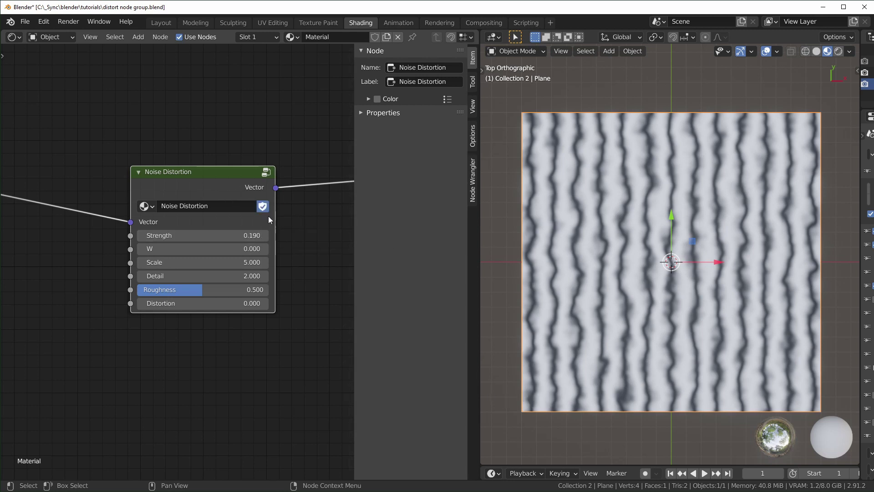
pyautogui.click(236, 187)
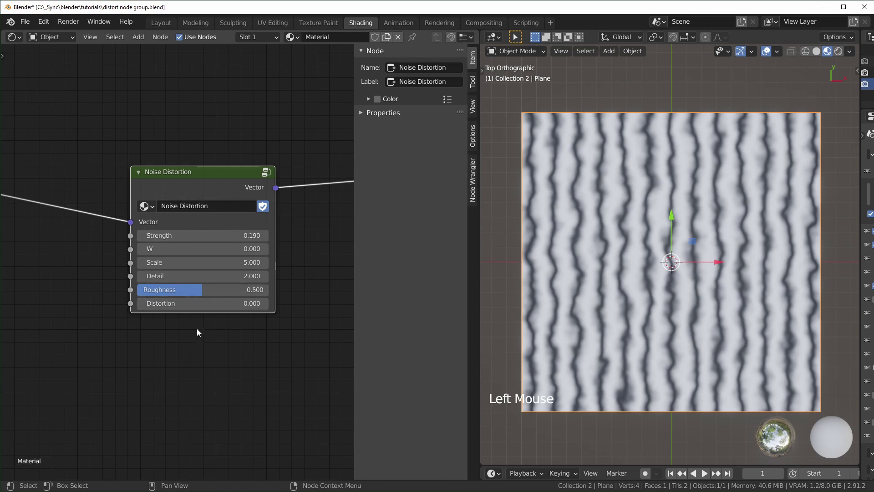
pyautogui.click(189, 373)
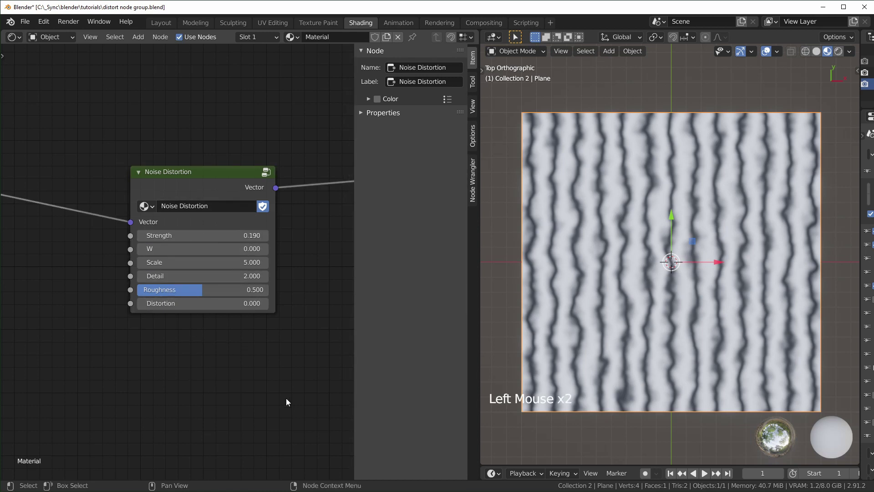
pyautogui.middleClick(289, 398)
# Step: Chain two Noise Distortion nodes, the first at Strength 0.38, Scale 10, Detail 10, Roughness 0.8
pyautogui.scroll(3)
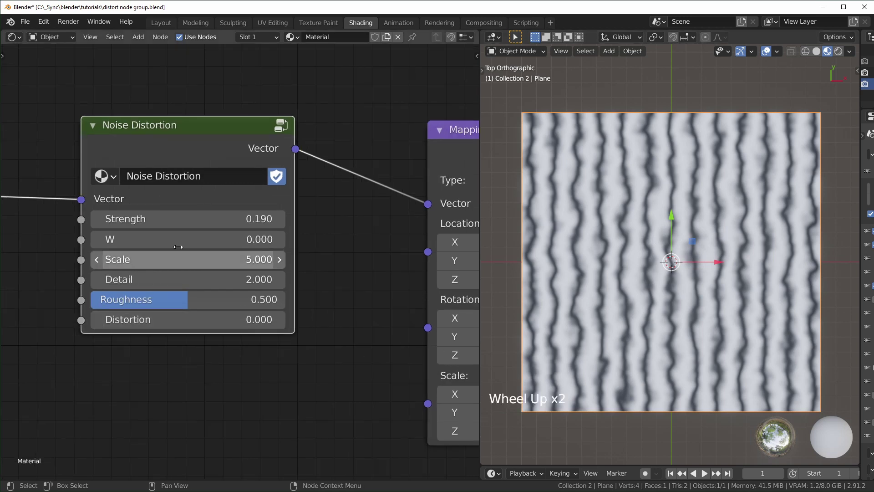
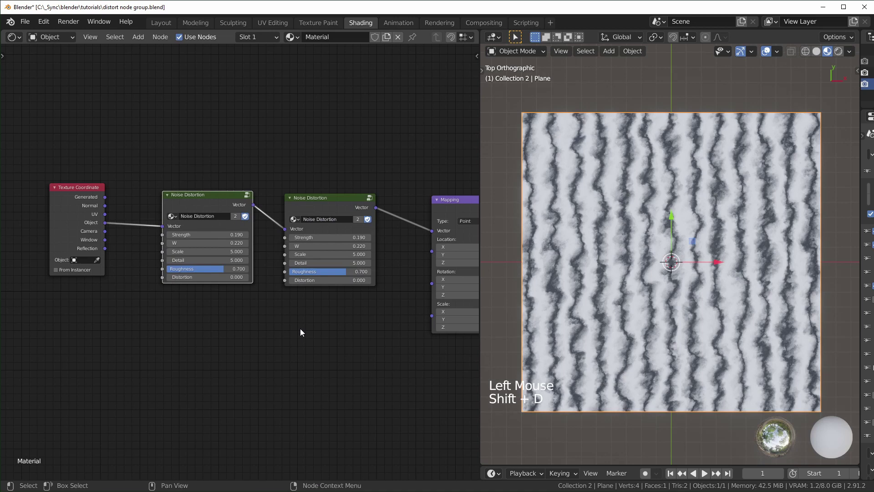
pyautogui.scroll(3)
pyautogui.middleClick(689, 314)
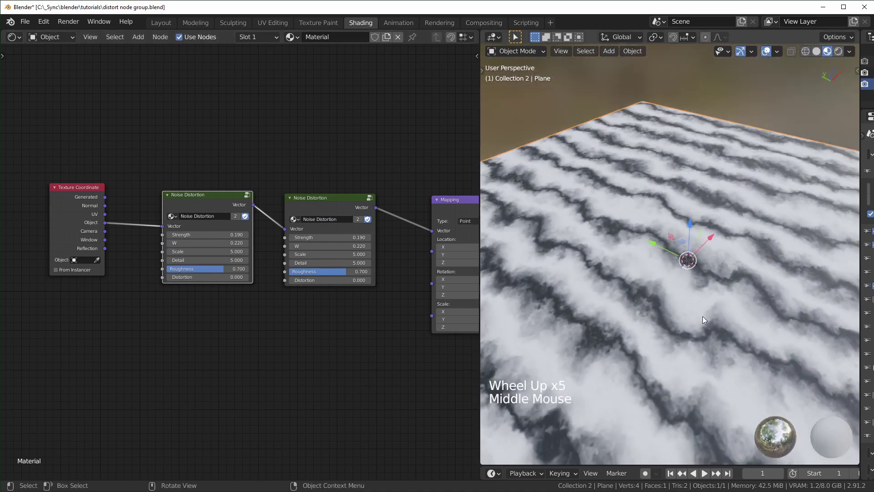
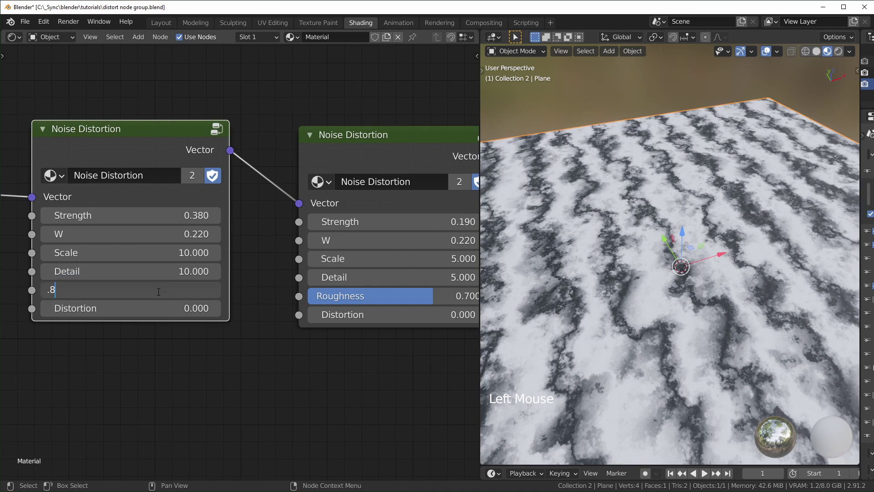
pyautogui.middleClick(169, 208)
pyautogui.scroll(-3)
pyautogui.click(170, 193)
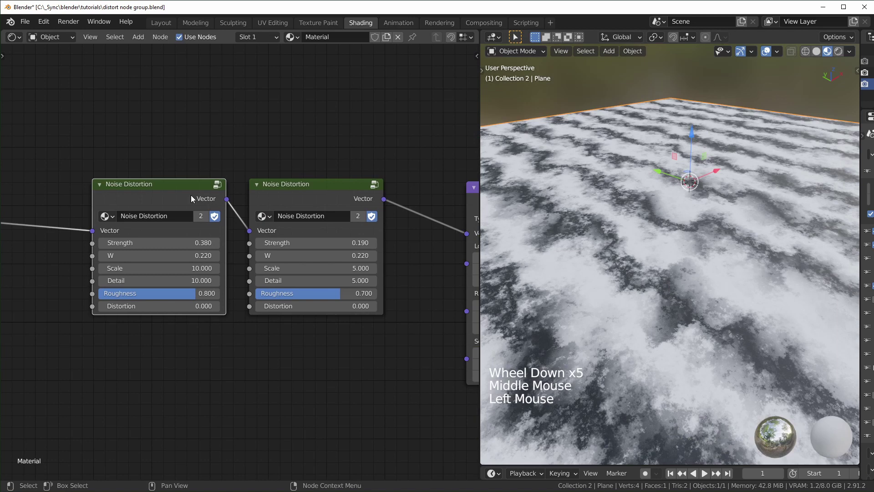
pyautogui.middleClick(137, 397)
pyautogui.scroll(-3)
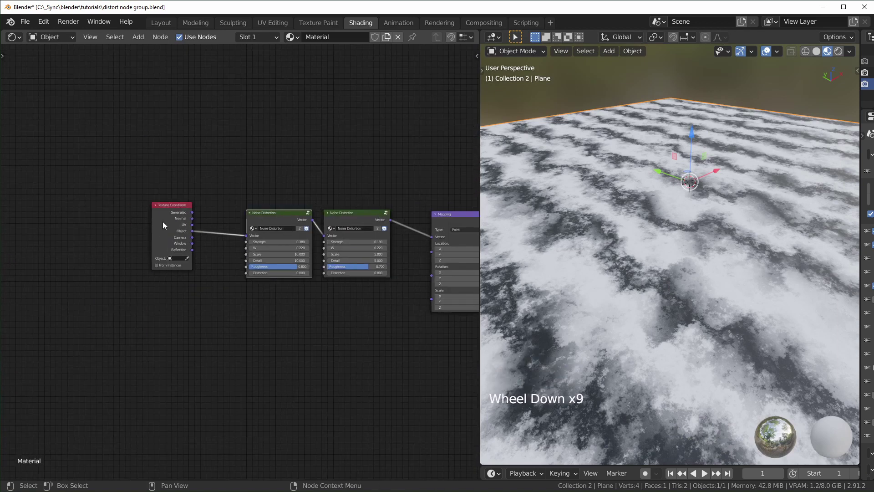
# Step: Route the Wave Texture Fac into the Principled BSDF Roughness instead of Base Color
pyautogui.click(171, 208)
pyautogui.scroll(3)
pyautogui.middleClick(716, 302)
pyautogui.middleClick(252, 324)
pyautogui.scroll(3)
pyautogui.middleClick(255, 323)
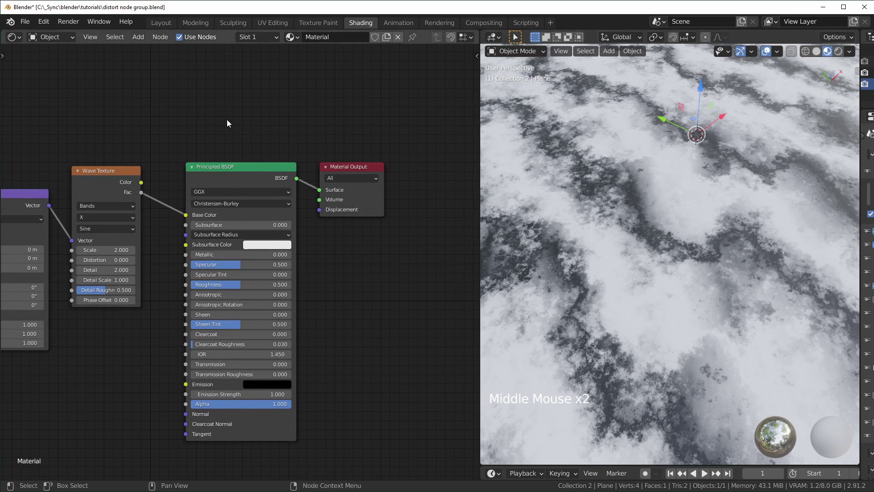
pyautogui.click(368, 264)
pyautogui.press('g')
pyautogui.click(202, 283)
pyautogui.click(250, 213)
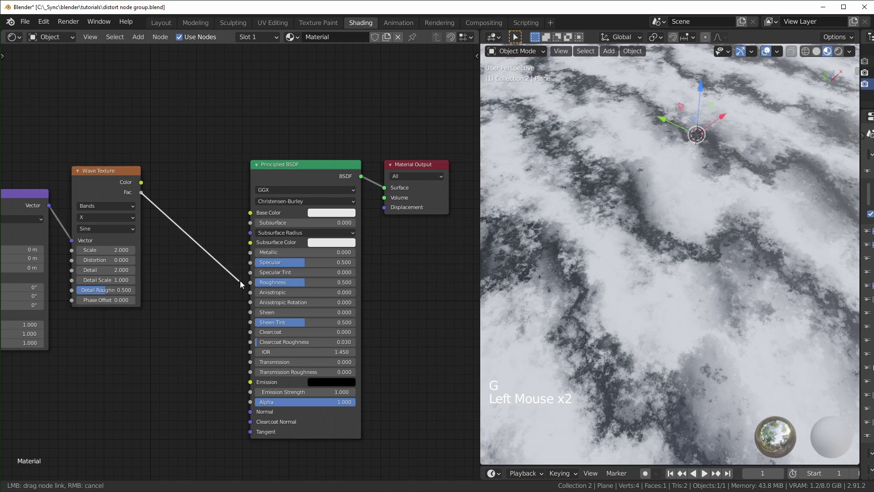
# Step: Set Metallic to 1.000 and orbit to view the reflective plane
pyautogui.click(276, 254)
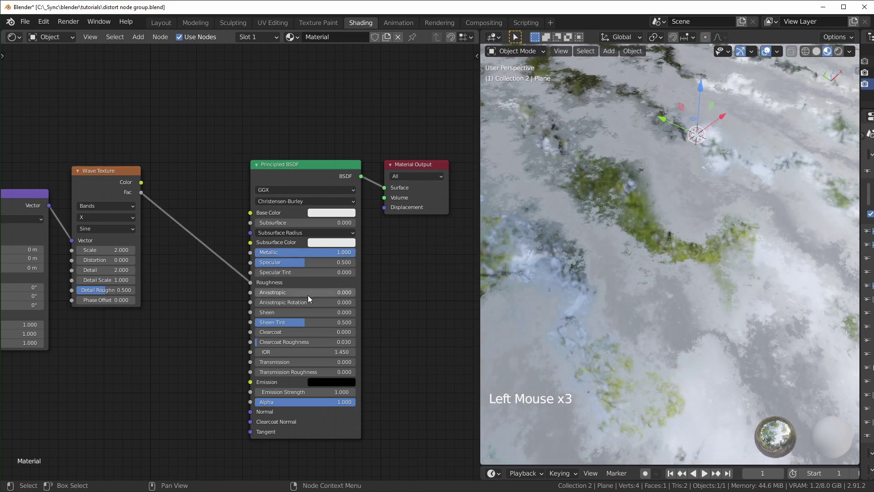
pyautogui.scroll(-3)
pyautogui.middleClick(639, 346)
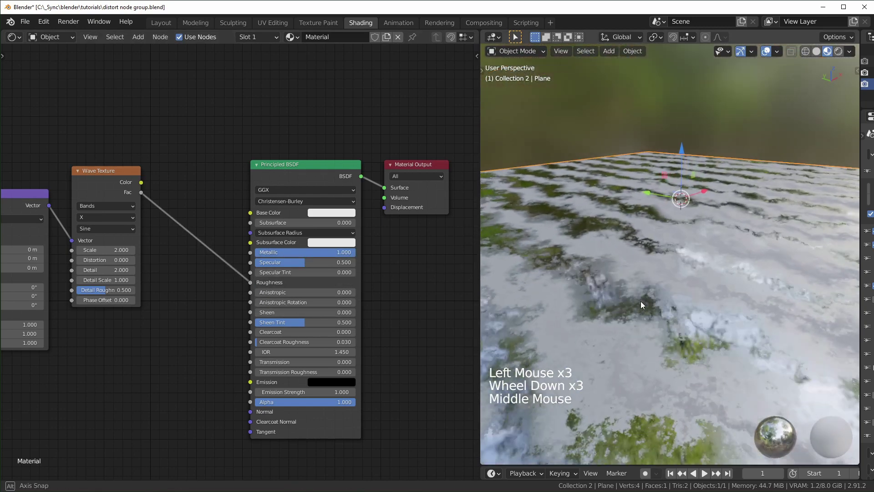
pyautogui.scroll(3)
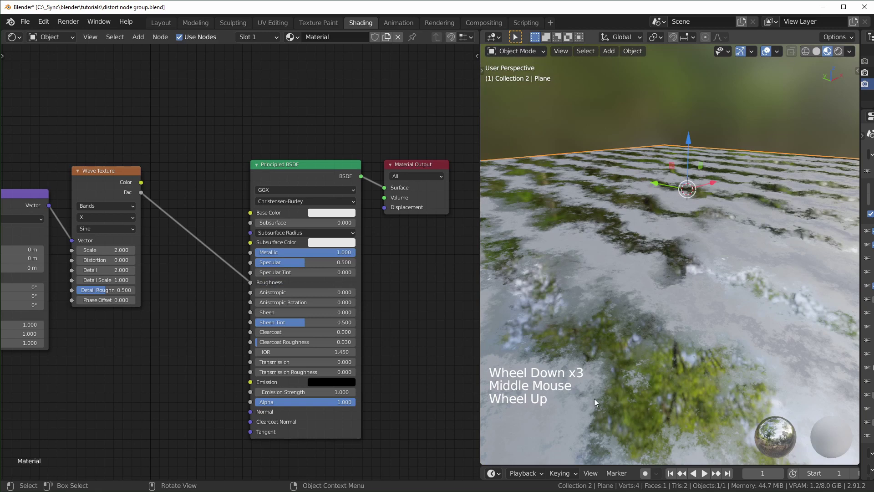
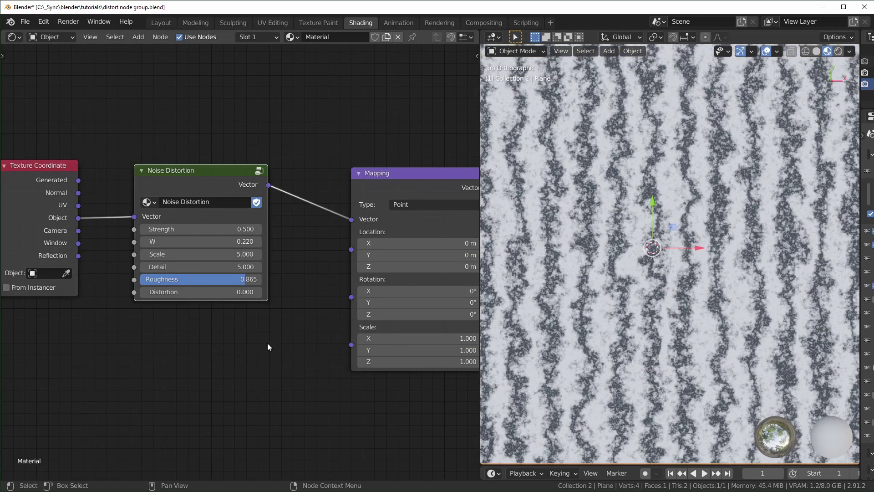
# Step: Enter the Noise Distortion group and arrange its nodes for editing
pyautogui.click(211, 179)
pyautogui.press('Tab')
pyautogui.press('g')
pyautogui.scroll(3)
pyautogui.click(316, 272)
# Step: Add a Combine XYZ with separate Multiply nodes wired into its X and Y inputs
pyautogui.press('shift+a')
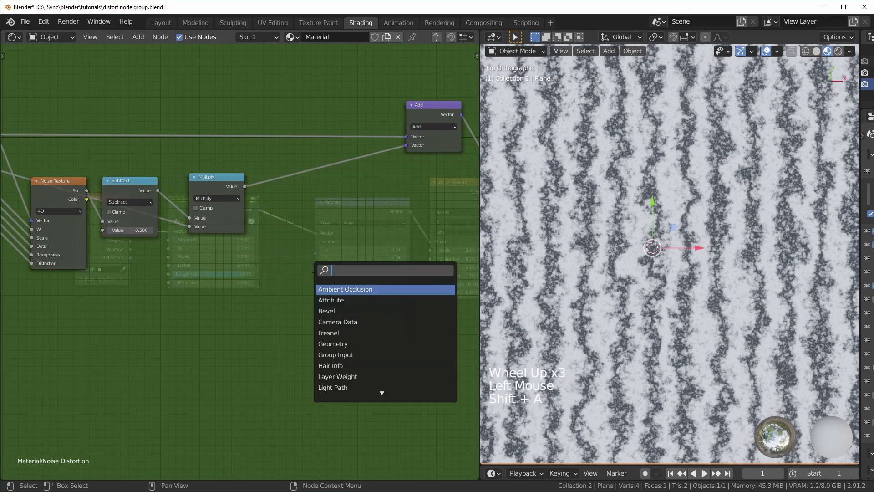
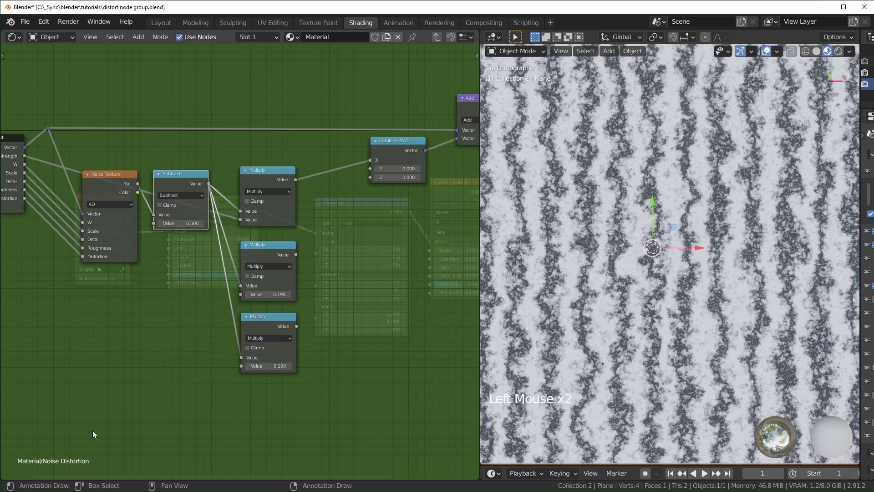
pyautogui.click(299, 257)
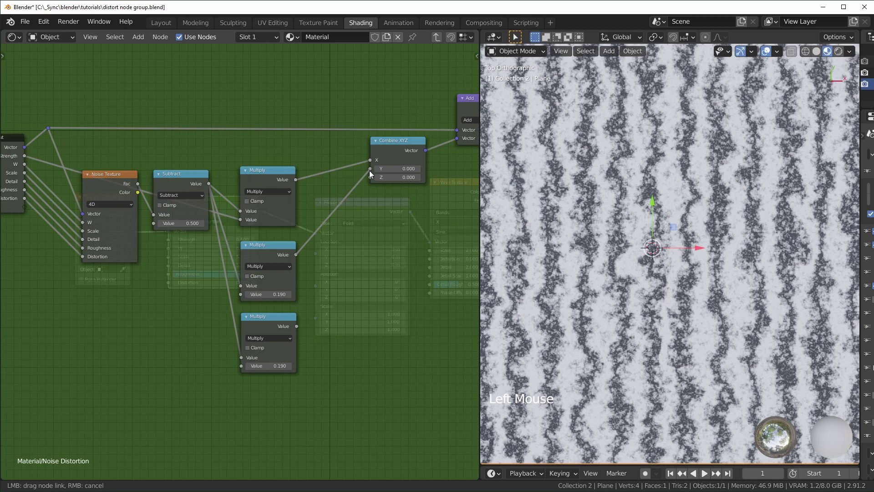
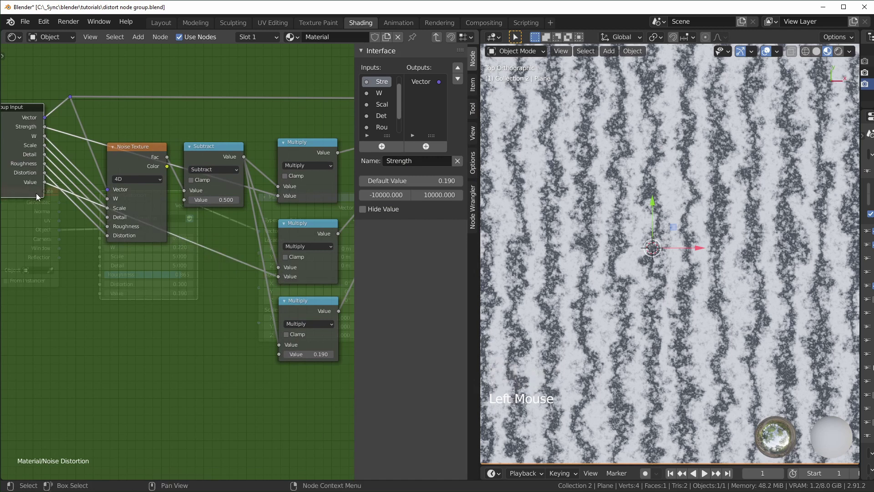
# Step: Add another Value input to the group and rename Strength to X Strength
pyautogui.click(44, 192)
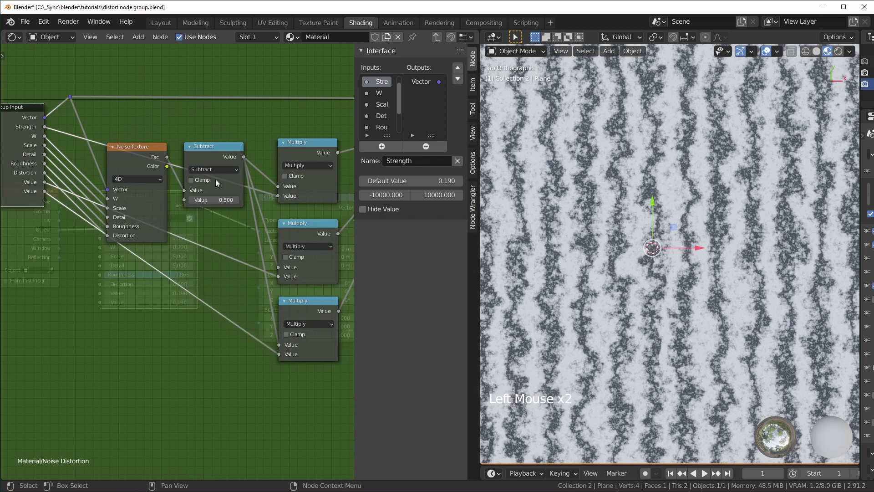
pyautogui.click(108, 119)
pyautogui.press('g')
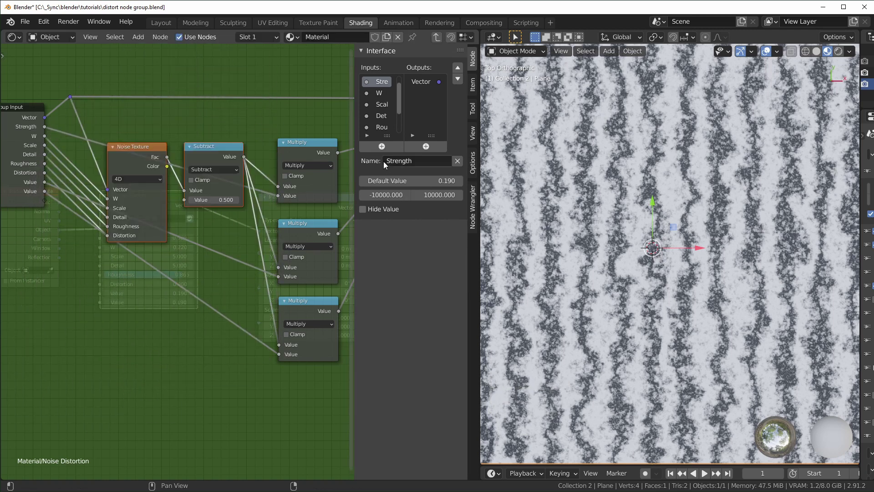
pyautogui.click(389, 164)
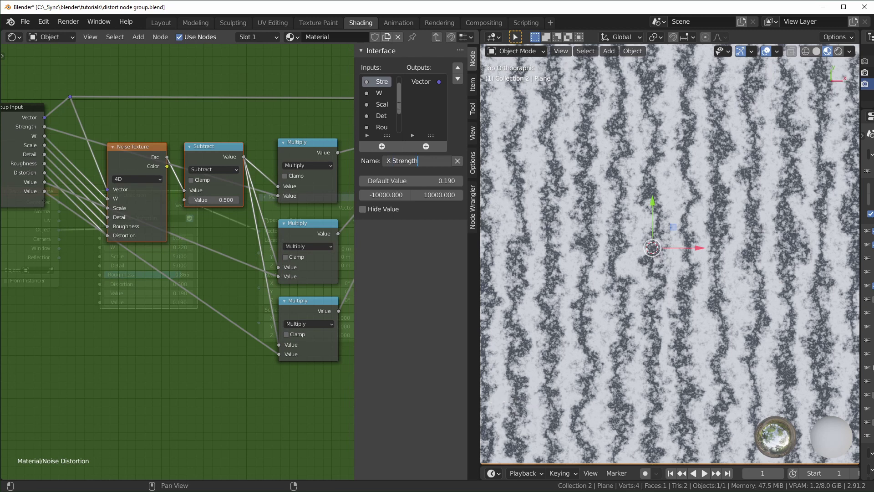
pyautogui.click(401, 102)
# Step: Rename the next Value inputs to Y Strength and Z Strength
pyautogui.click(380, 118)
pyautogui.click(413, 162)
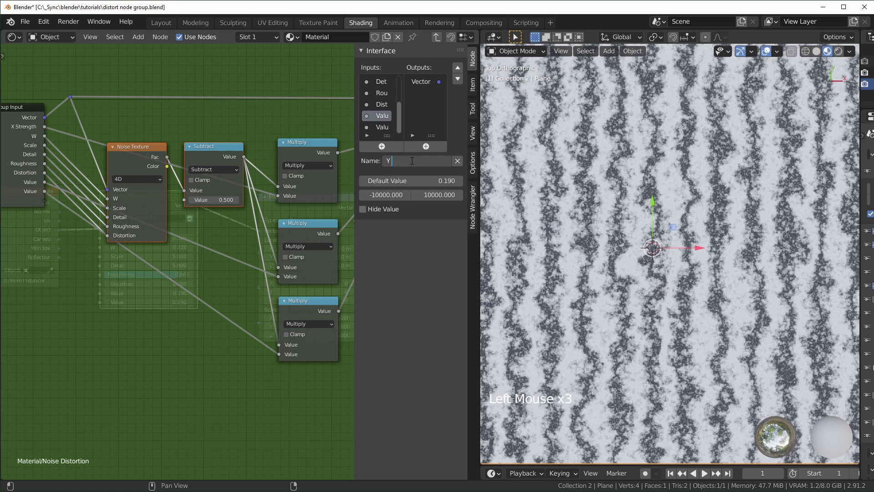
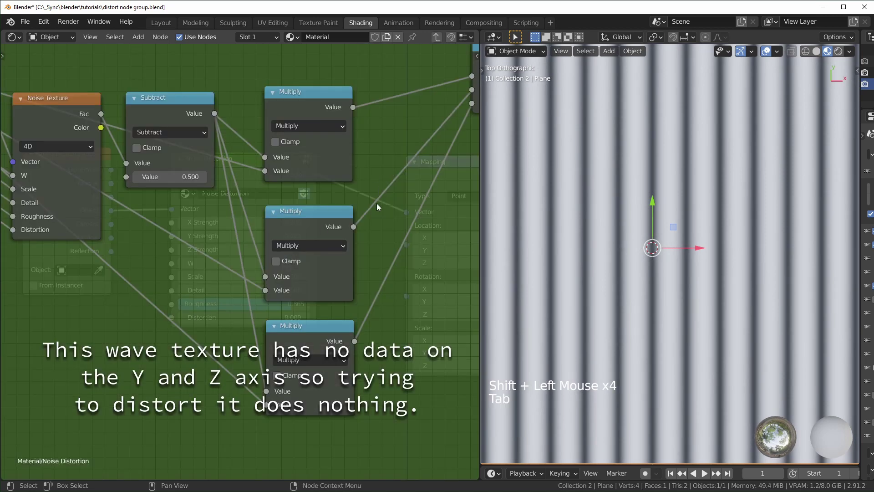
pyautogui.middleClick(217, 282)
pyautogui.scroll(-3)
pyautogui.middleClick(193, 314)
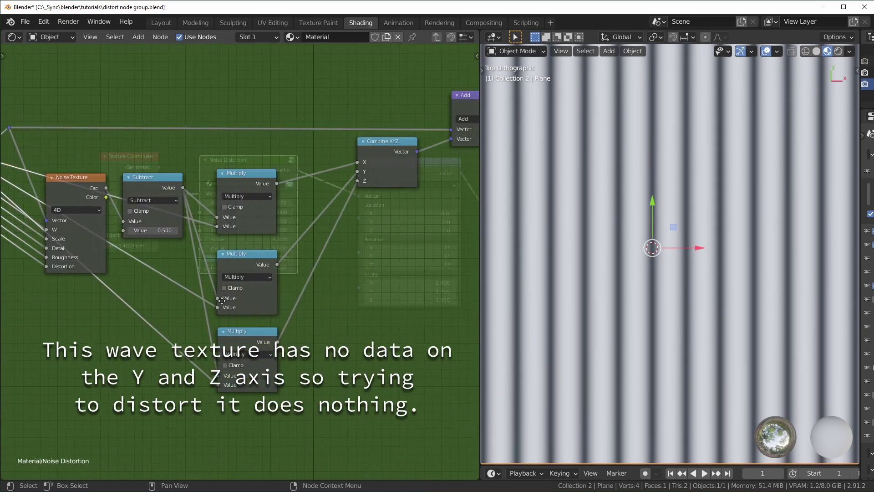
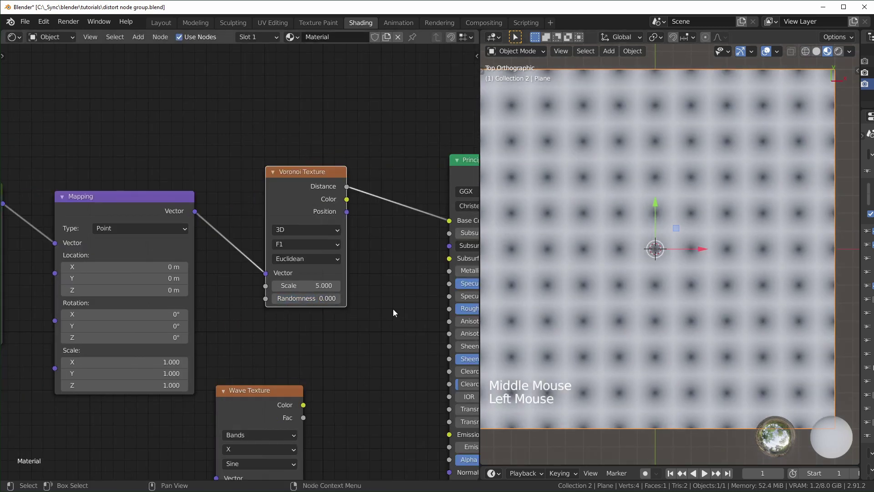
# Step: Drive Base Color from a Voronoi Texture's Distance at Randomness 0.000, replacing the Wave Texture
pyautogui.middleClick(347, 319)
pyautogui.click(417, 328)
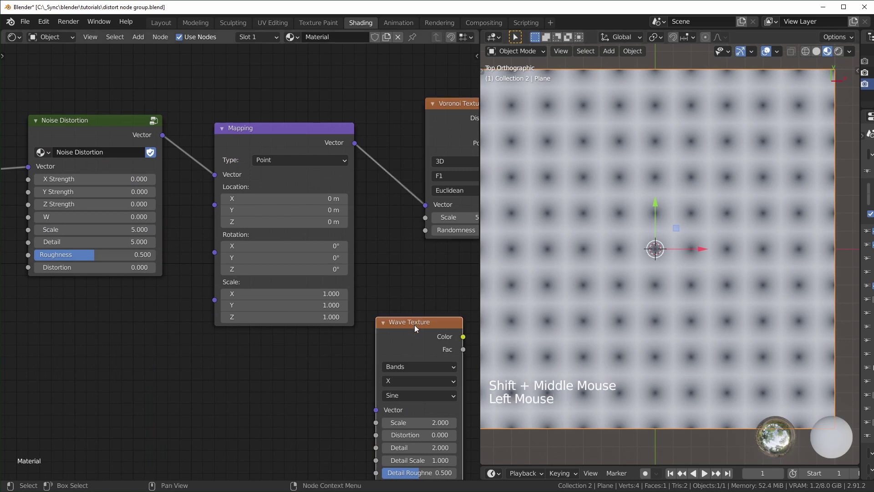
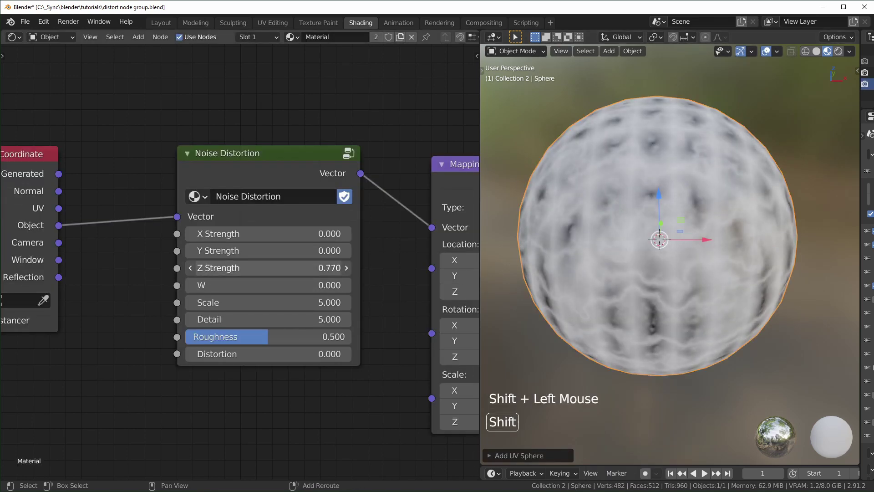
# Step: Reset Z Strength to 0 on the sphere's material and enter the Noise Distortion group
pyautogui.click(271, 385)
pyautogui.click(282, 198)
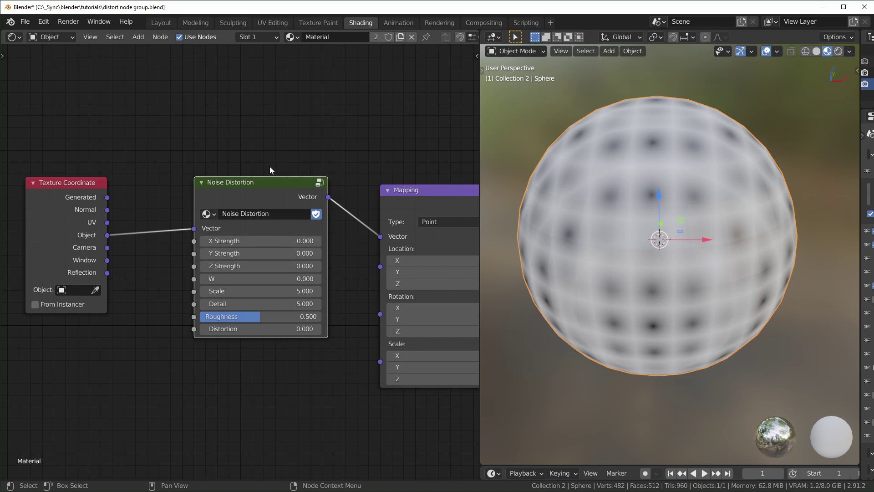
pyautogui.click(264, 187)
pyautogui.press('Tab')
# Step: Add a Mix node into the group's strength chain
pyautogui.scroll(-3)
pyautogui.middleClick(280, 213)
pyautogui.scroll(3)
pyautogui.scroll(-3)
pyautogui.middleClick(369, 290)
pyautogui.click(343, 229)
pyautogui.click(378, 292)
pyautogui.press('shift+a')
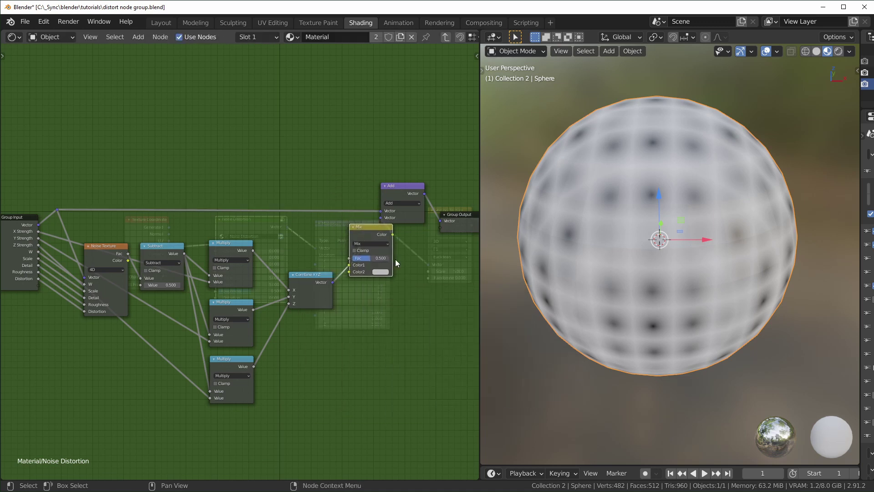
pyautogui.scroll(3)
pyautogui.click(390, 268)
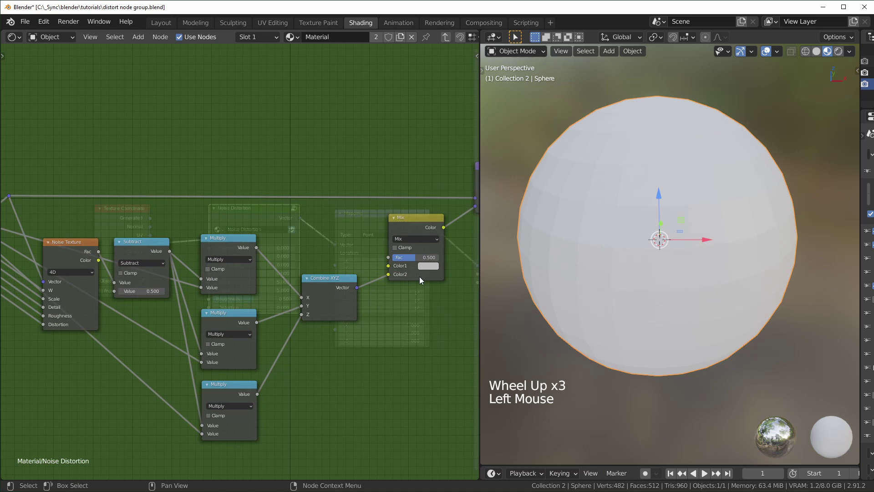
# Step: Duplicate a Multiply for uniform strength, feed it to the Mix and expose the Mix factor as a group input
pyautogui.click(246, 244)
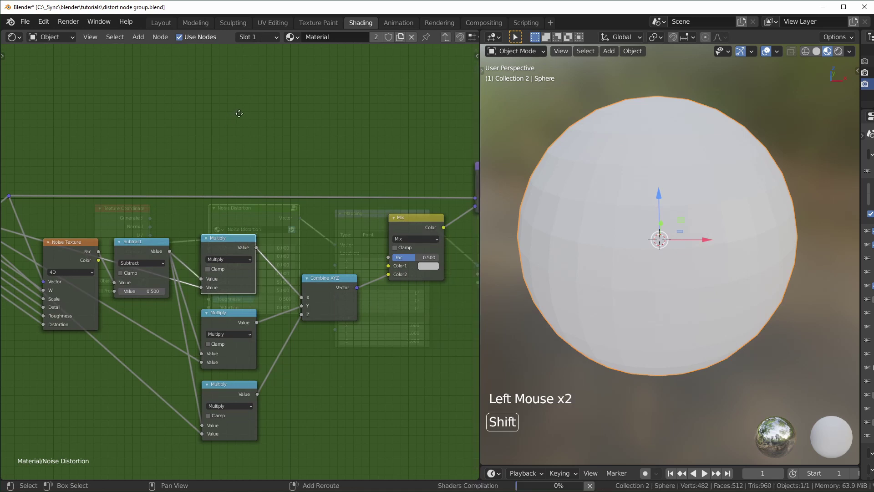
pyautogui.press('shift+d')
pyautogui.click(170, 250)
pyautogui.click(267, 114)
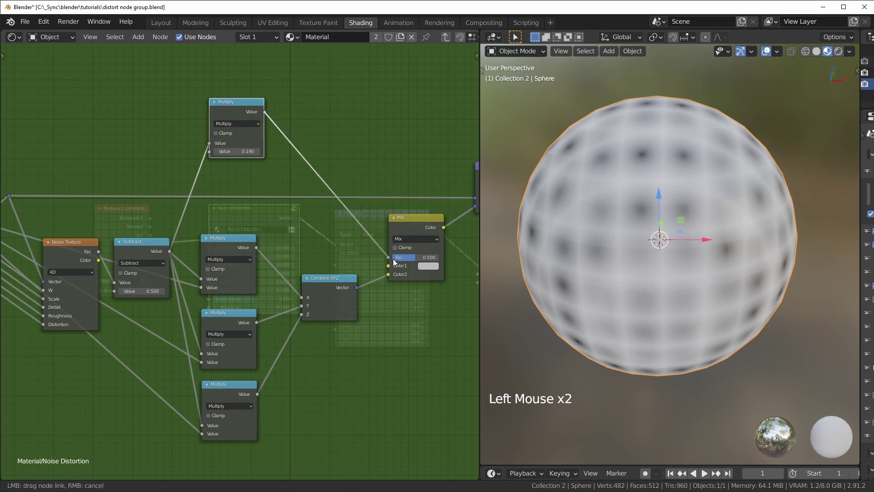
pyautogui.scroll(-3)
pyautogui.middleClick(286, 199)
pyautogui.click(196, 107)
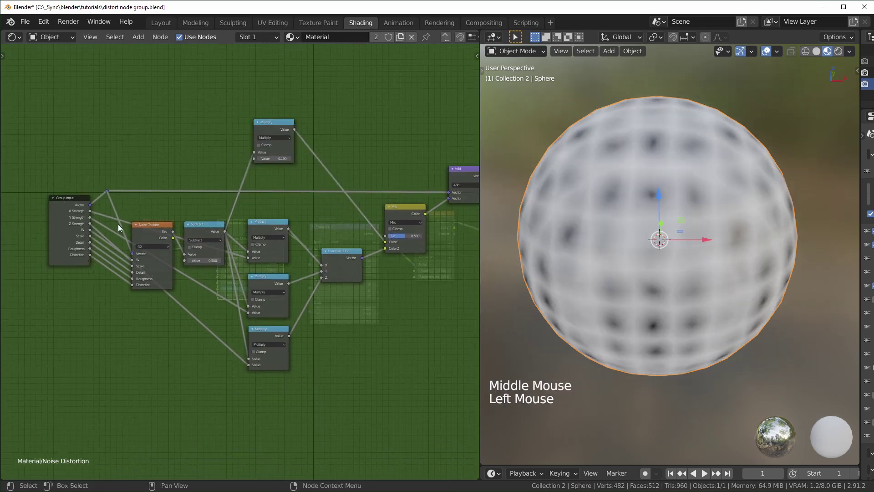
pyautogui.click(93, 263)
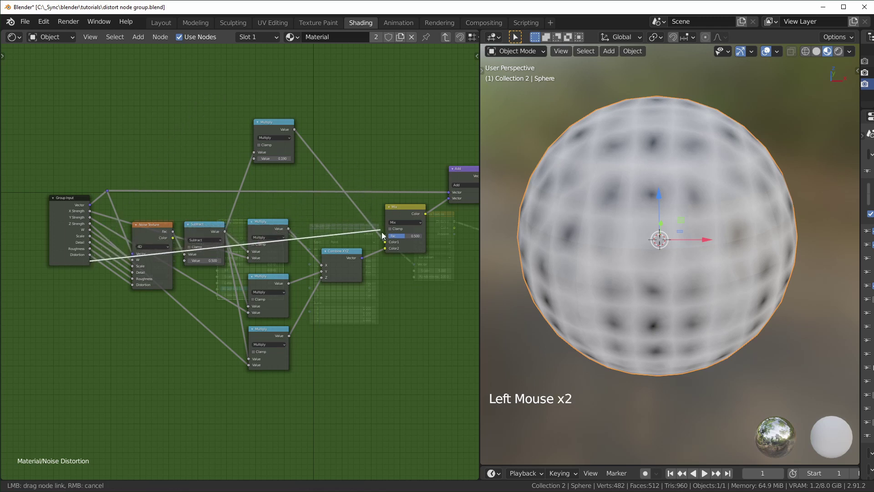
# Step: Rename the new inputs to Individual Switch and the uniform strength in the Interface panel
pyautogui.press('n')
pyautogui.scroll(-3)
pyautogui.click(381, 132)
pyautogui.click(410, 160)
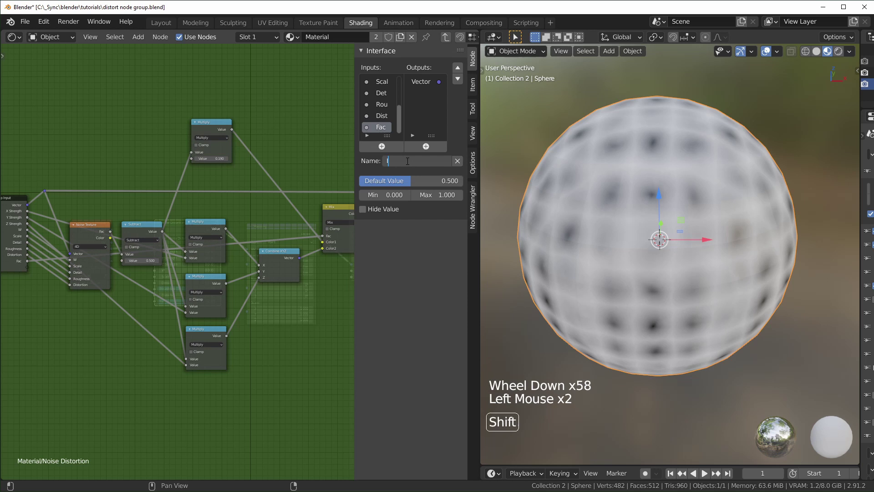
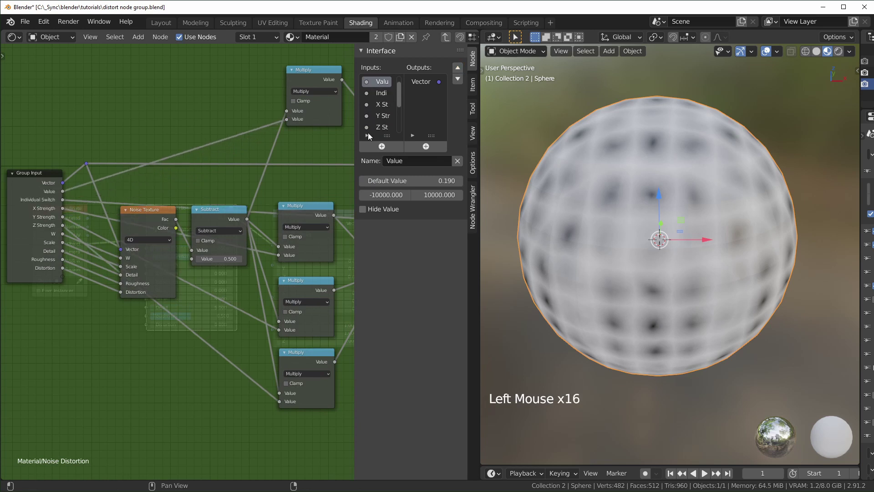
pyautogui.click(416, 162)
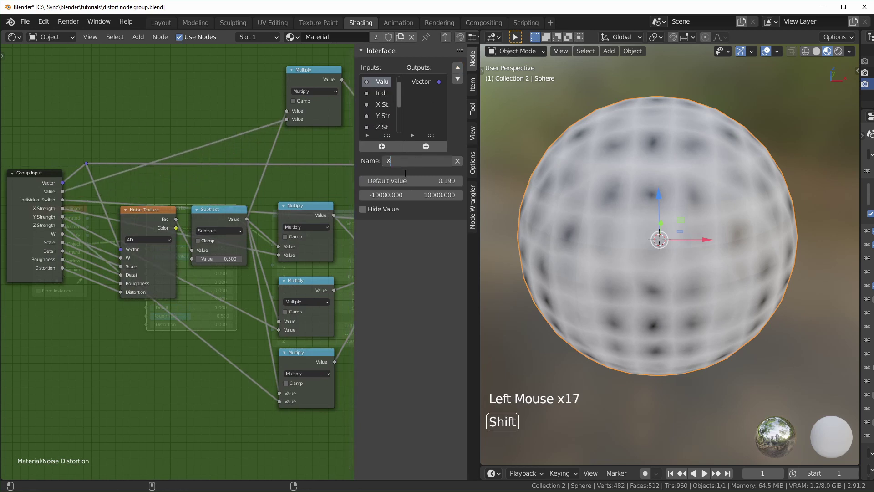
# Step: Leave the group and set XYZ Strength 0.480 with Individual Switch raised on the node
pyautogui.press('BackSpace')
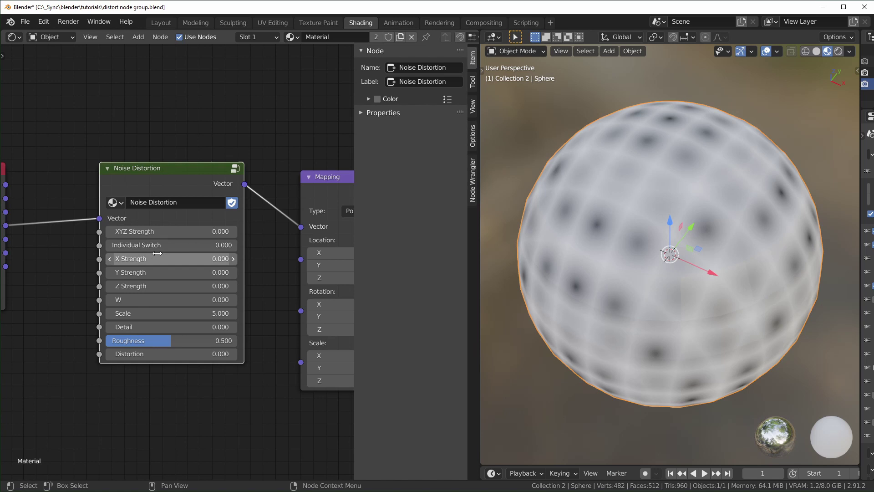
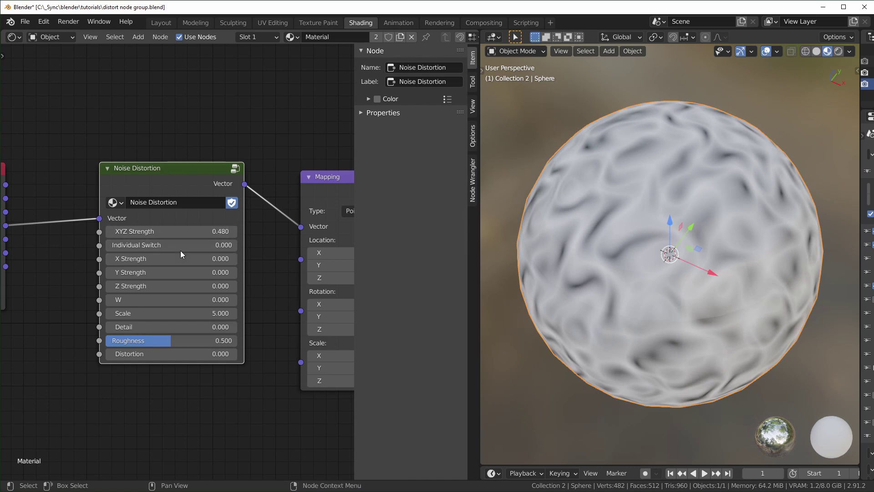
pyautogui.click(151, 248)
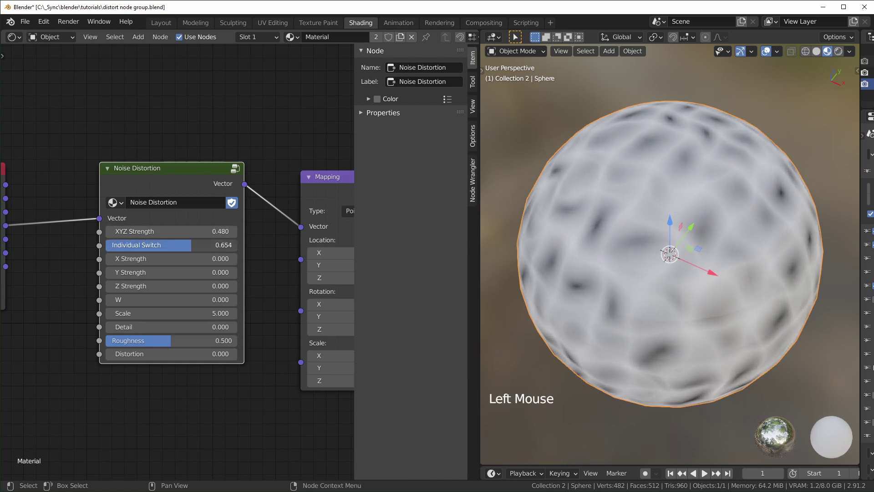
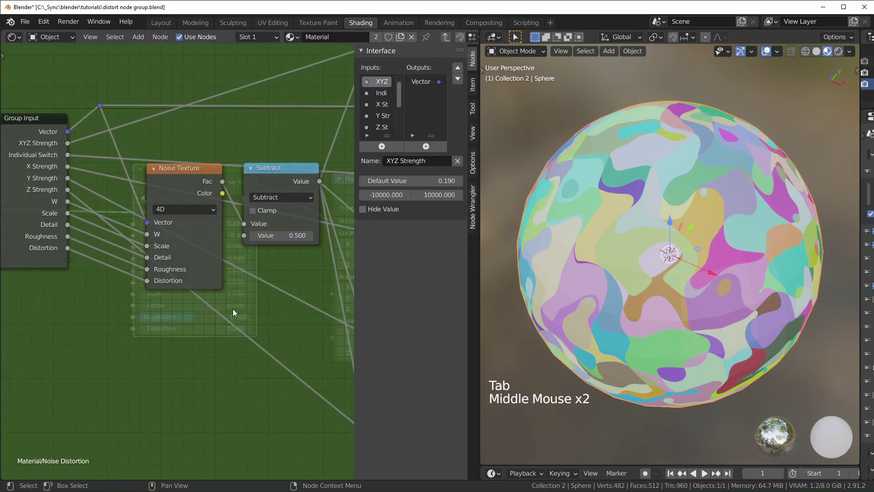
# Step: Replace the group's Noise Texture with a Voronoi Texture wired into the chain
pyautogui.scroll(-3)
pyautogui.click(177, 370)
pyautogui.press('shift+a')
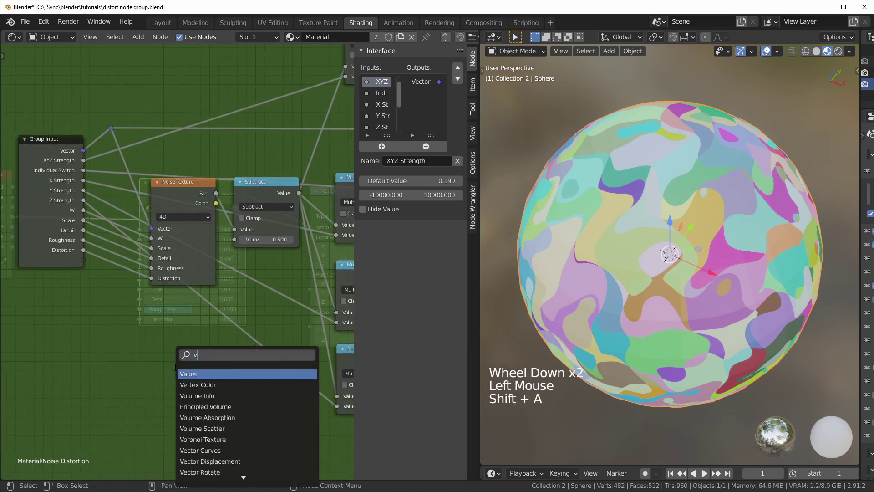
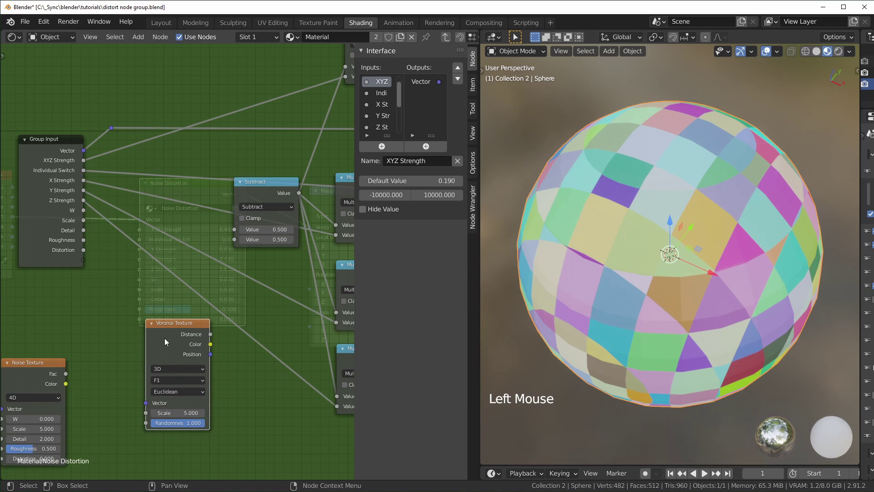
pyautogui.click(169, 369)
pyautogui.click(169, 408)
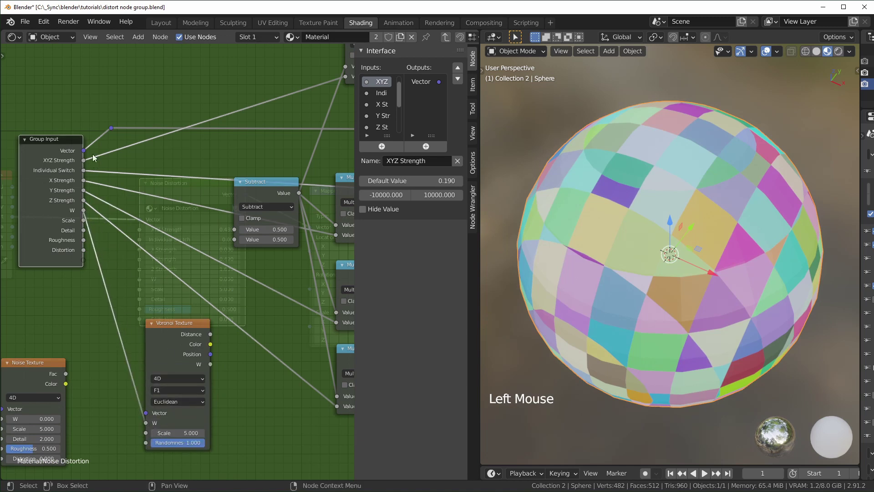
pyautogui.click(64, 231)
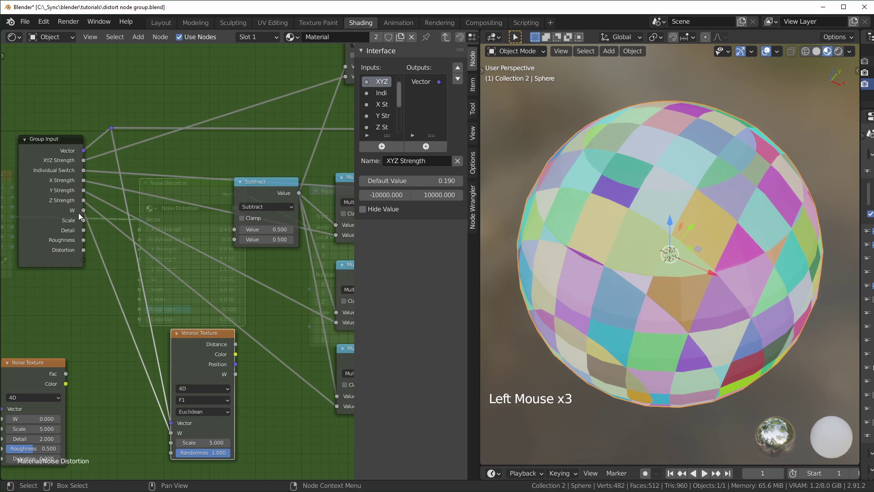
pyautogui.click(87, 222)
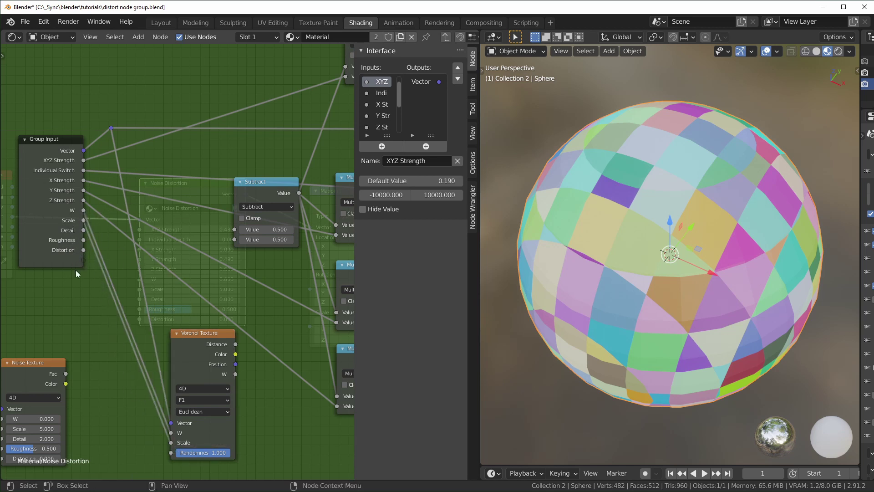
pyautogui.click(87, 233)
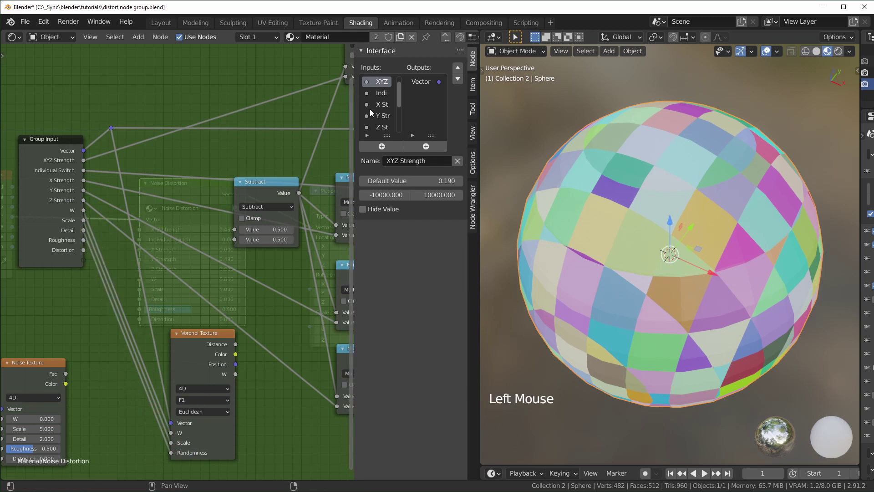
# Step: Rename the group's Detail input to Randomness
pyautogui.scroll(-3)
pyautogui.click(435, 173)
pyautogui.click(429, 165)
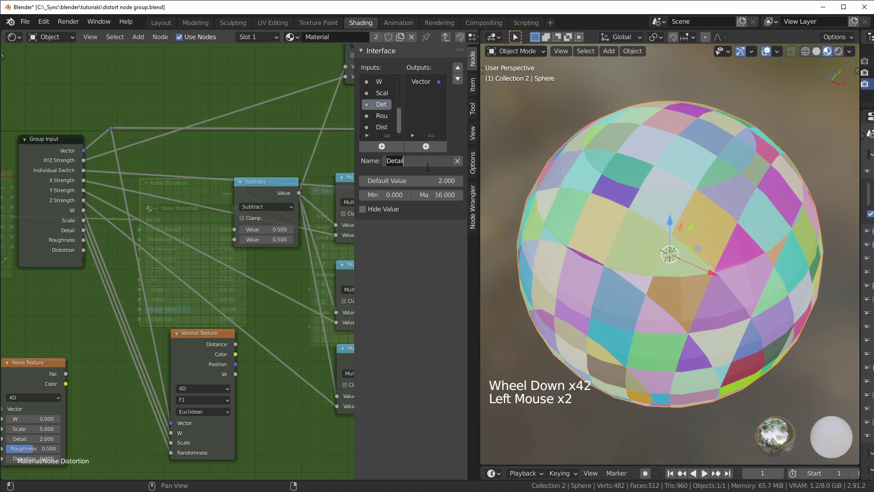
pyautogui.press('s')
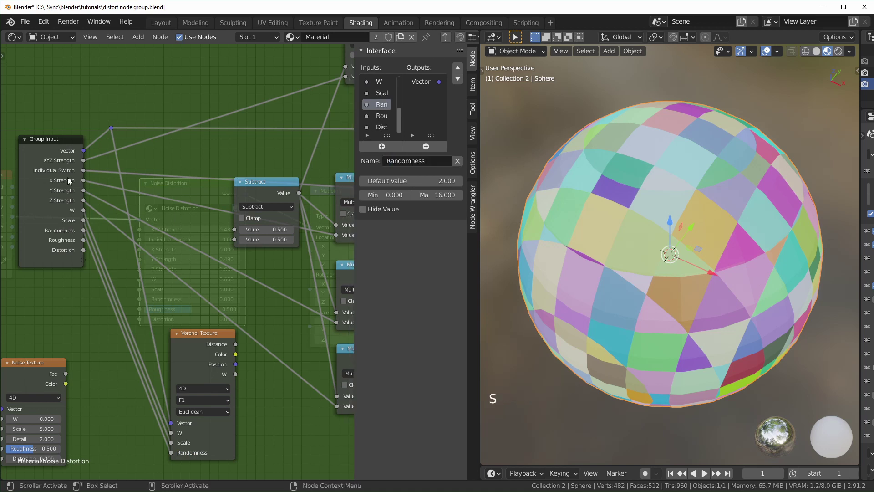
# Step: Remove the Roughness and Distortion inputs from the group interface
pyautogui.click(63, 173)
pyautogui.scroll(-3)
pyautogui.click(459, 164)
pyautogui.scroll(-3)
pyautogui.click(462, 162)
pyautogui.click(224, 347)
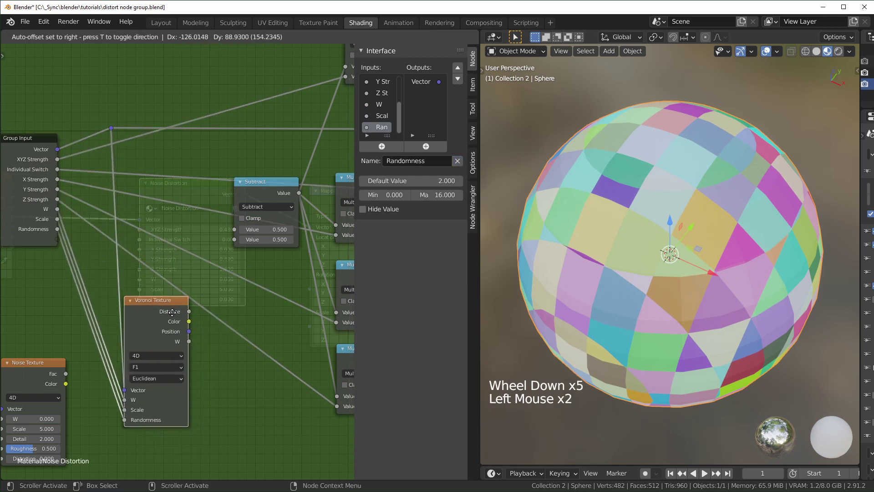
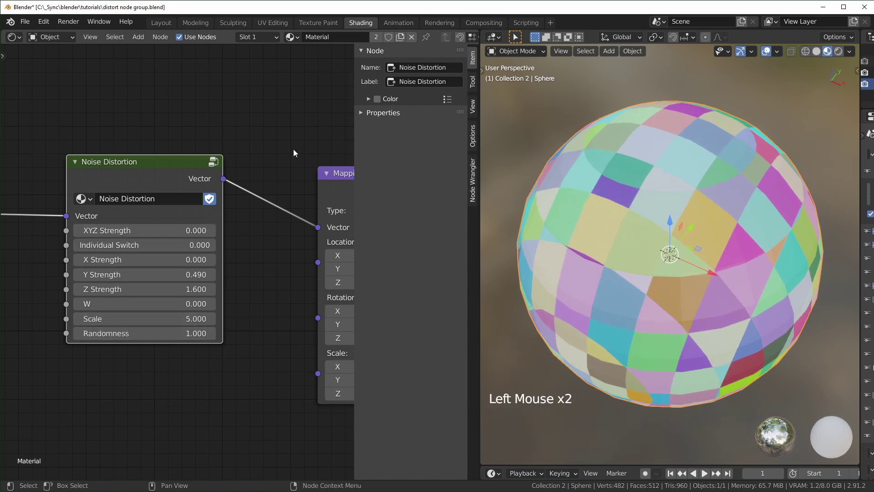
# Step: Re-enter the Noise Distortion group to check the Voronoi setup
pyautogui.click(168, 170)
pyautogui.press('Tab')
pyautogui.scroll(-3)
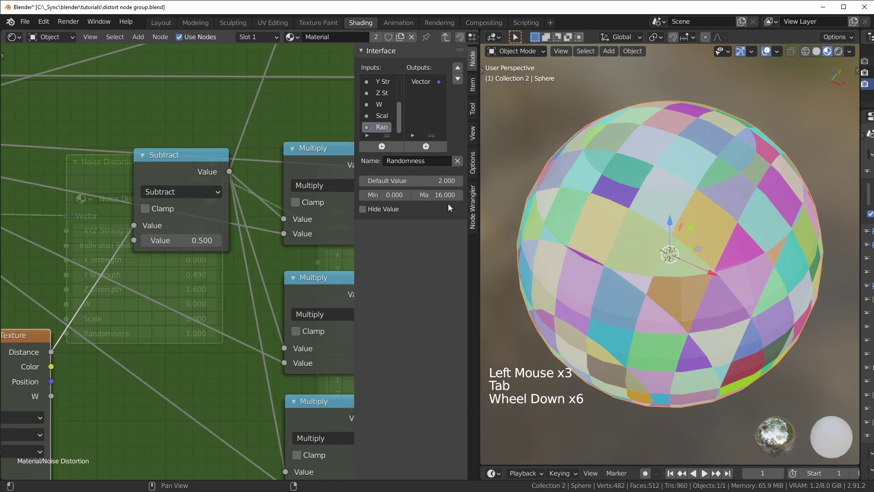
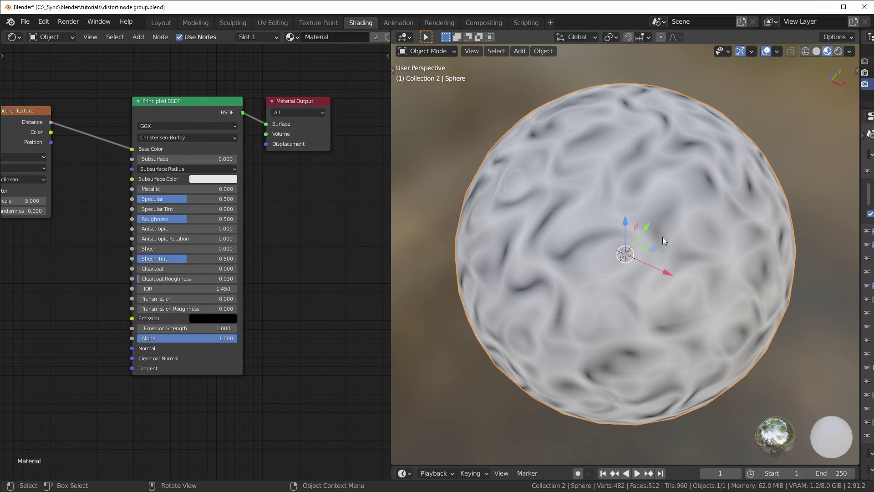
# Step: Add a Displacement node fed by Voronoi Distance and plug it into Material Output Displacement
pyautogui.middleClick(329, 348)
pyautogui.click(292, 393)
pyautogui.press('shift+a')
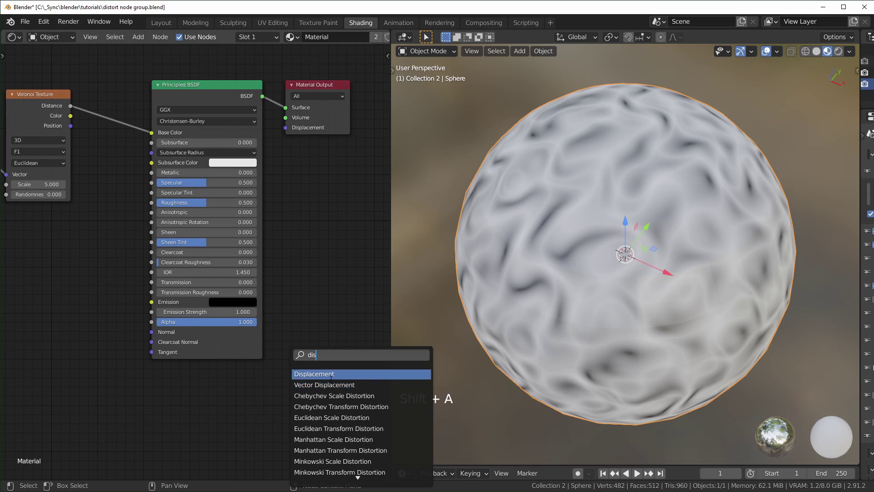
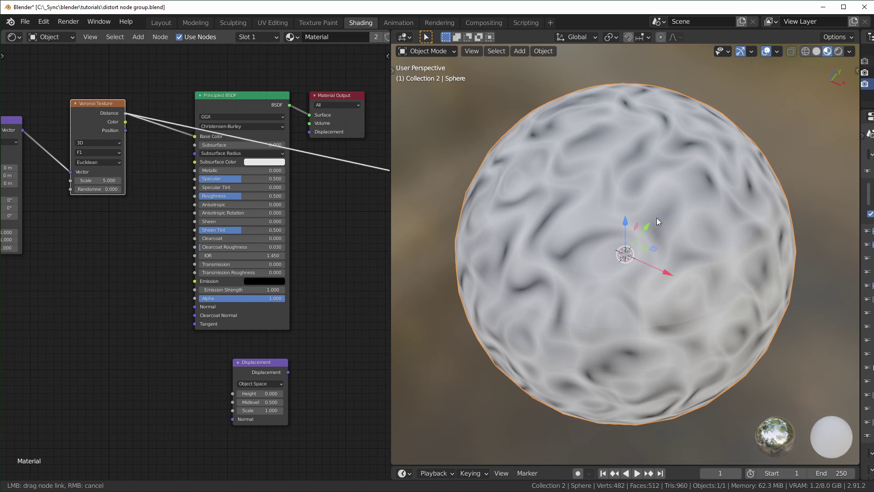
pyautogui.click(210, 432)
pyautogui.click(166, 381)
pyautogui.click(263, 373)
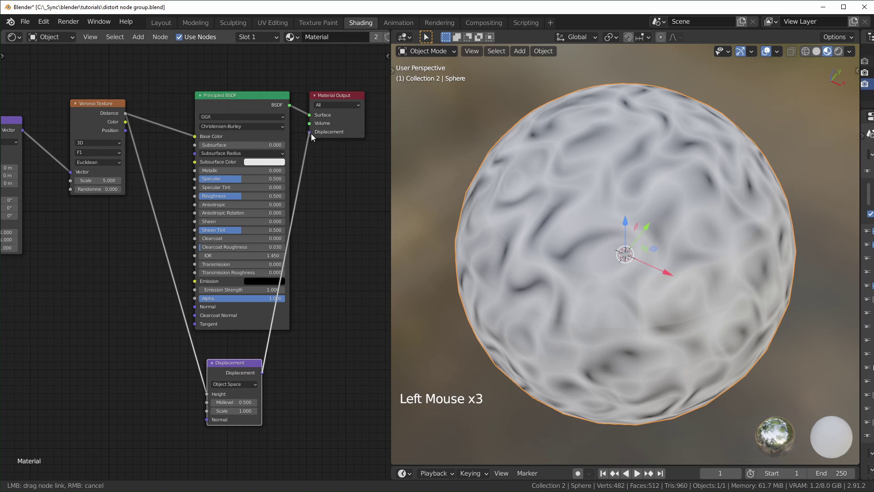
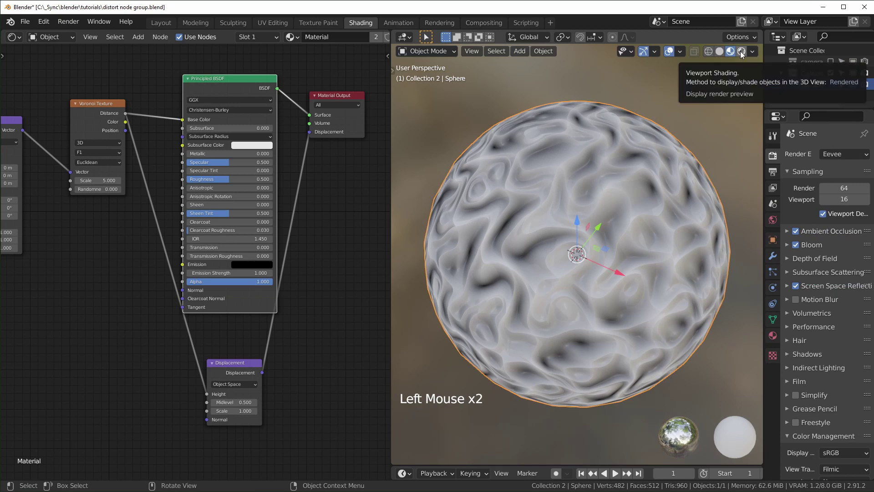
# Step: Switch the render engine to Cycles on GPU Compute with the Experimental feature set, saving the file
pyautogui.click(798, 173)
pyautogui.click(781, 149)
pyautogui.click(785, 157)
pyautogui.press('ctrl+s')
pyautogui.click(807, 184)
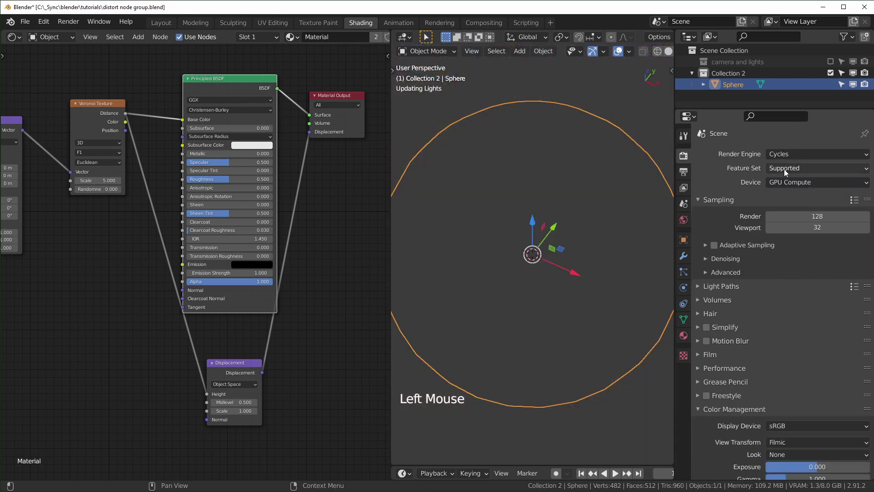
pyautogui.click(790, 172)
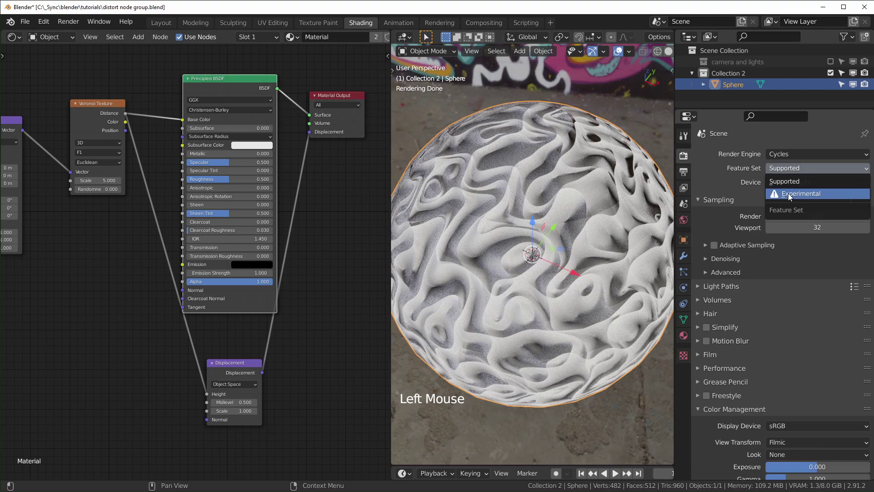
pyautogui.middleClick(549, 301)
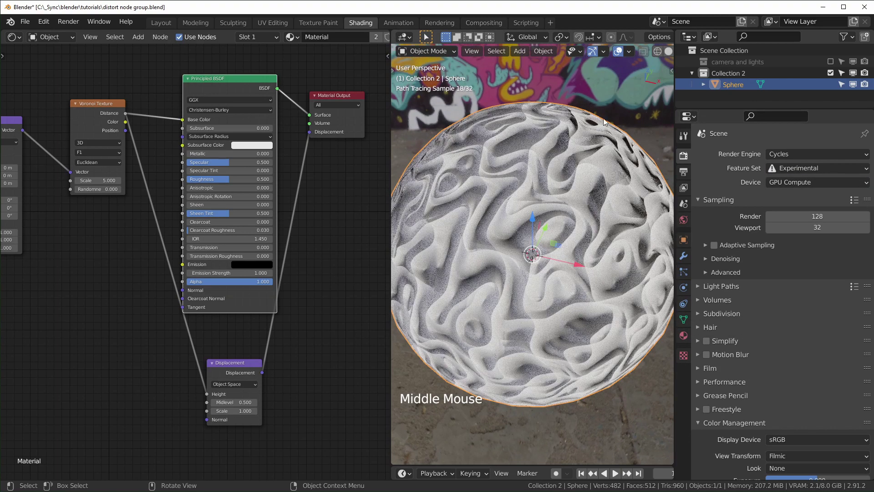
pyautogui.click(624, 244)
# Step: Change the material's displacement method to Displacement and Bump for true geometric spikes
pyautogui.click(687, 336)
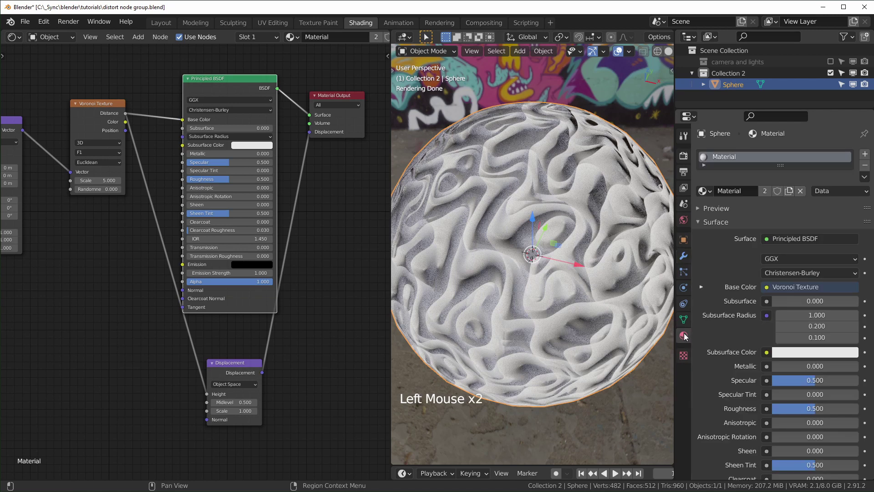
pyautogui.scroll(-3)
pyautogui.click(717, 443)
pyautogui.scroll(-3)
pyautogui.click(800, 372)
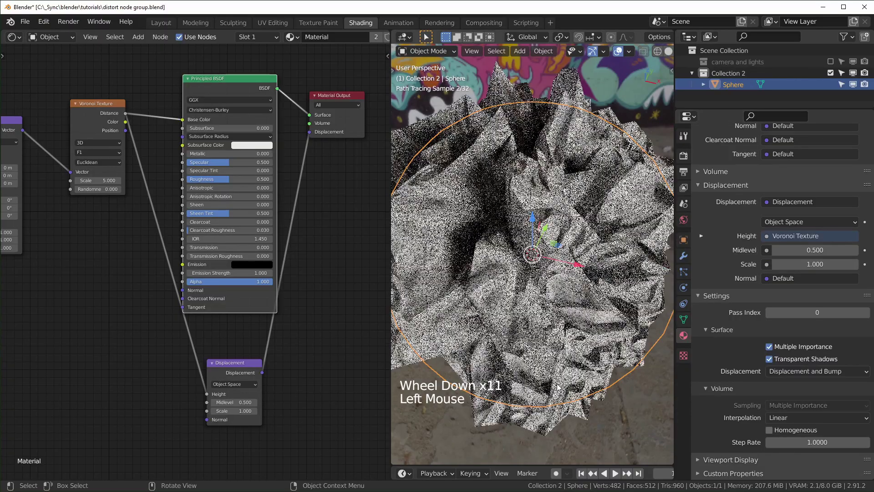
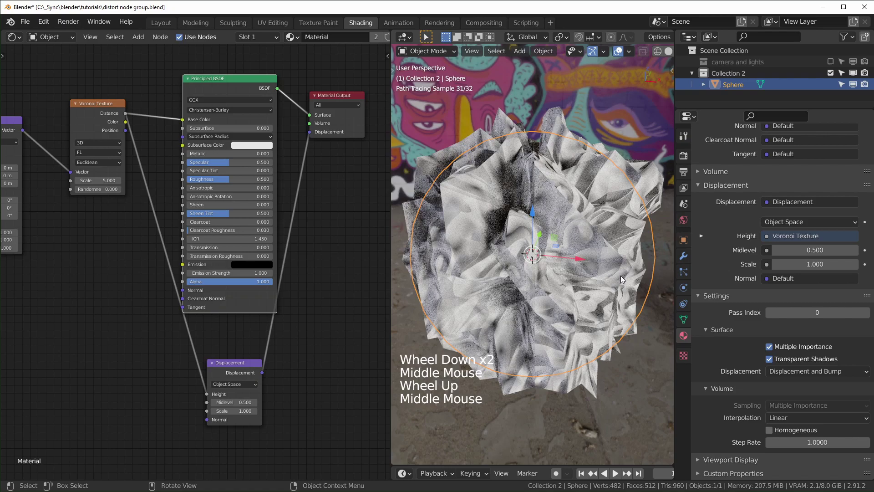
pyautogui.click(687, 258)
pyautogui.middleClick(592, 287)
# Step: Add a Subdivision modifier to the sphere and enable Adaptive Subdivision at dicing scale 1.00
pyautogui.middleClick(564, 282)
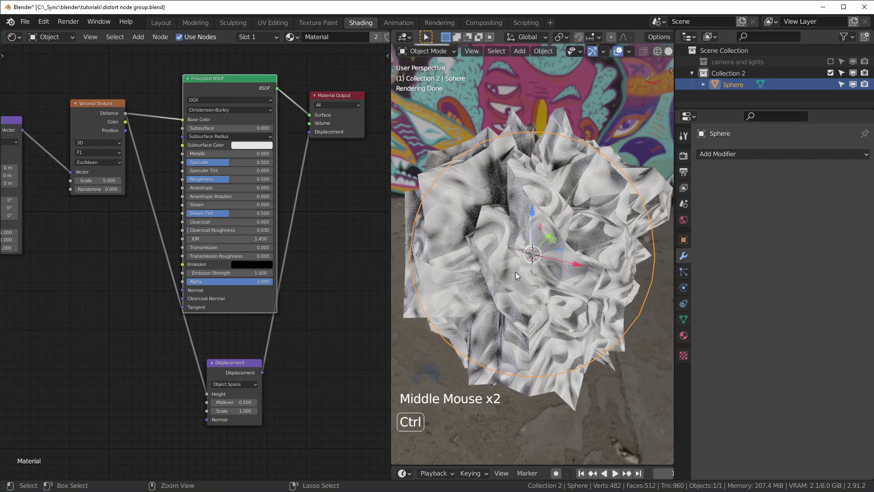
pyautogui.press('ctrl+2')
pyautogui.click(687, 158)
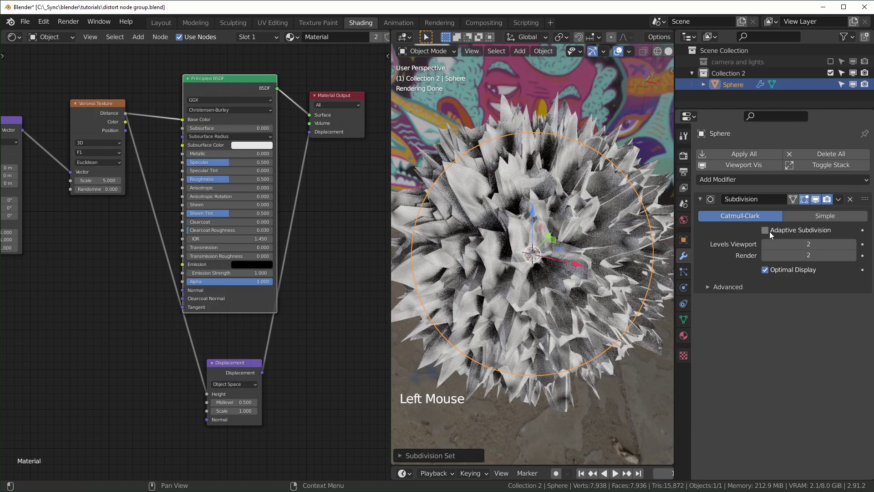
pyautogui.click(767, 233)
pyautogui.middleClick(563, 374)
pyautogui.middleClick(586, 373)
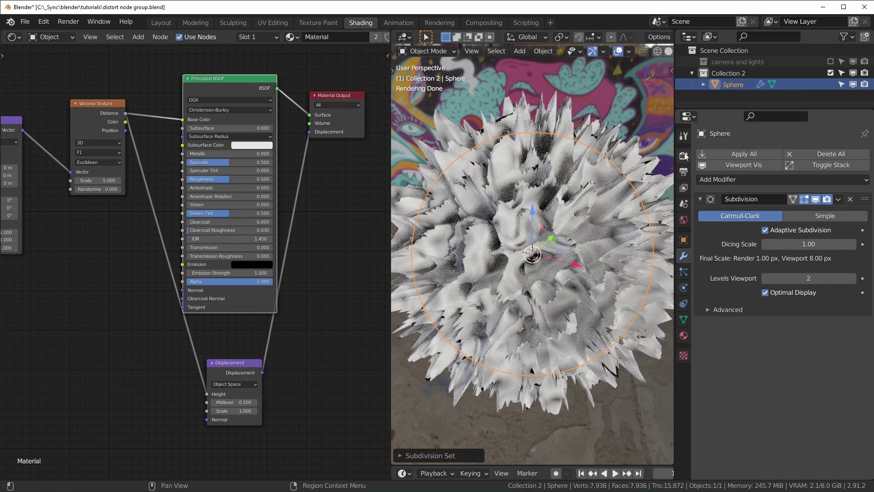
pyautogui.click(687, 156)
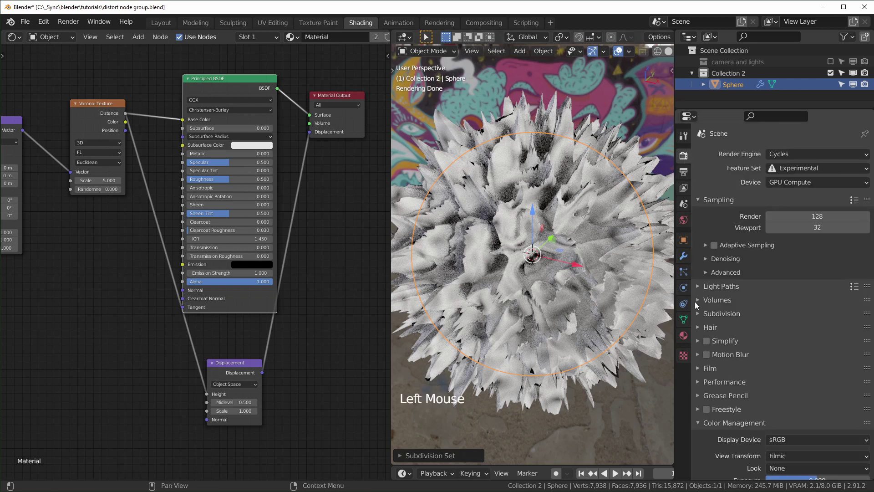
# Step: Set the viewport dicing rate to 1.00 px and maximize the viewport on the detailed sphere
pyautogui.click(699, 317)
pyautogui.scroll(-3)
pyautogui.scroll(-3)
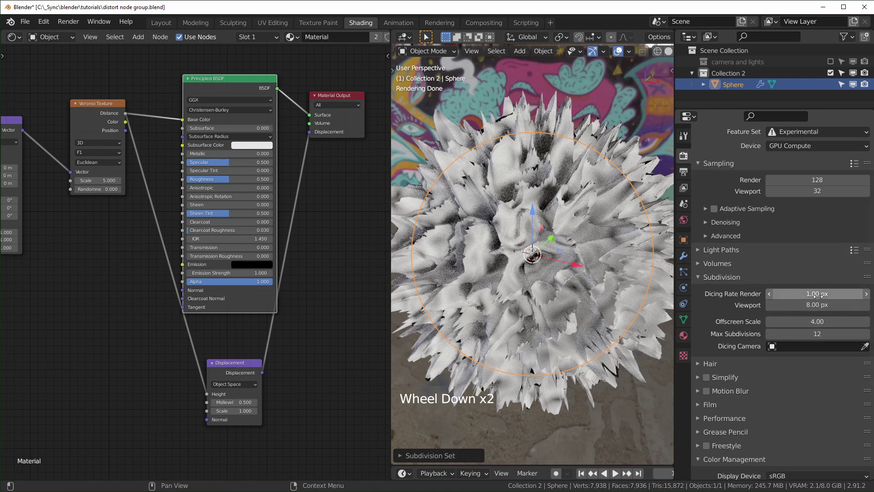
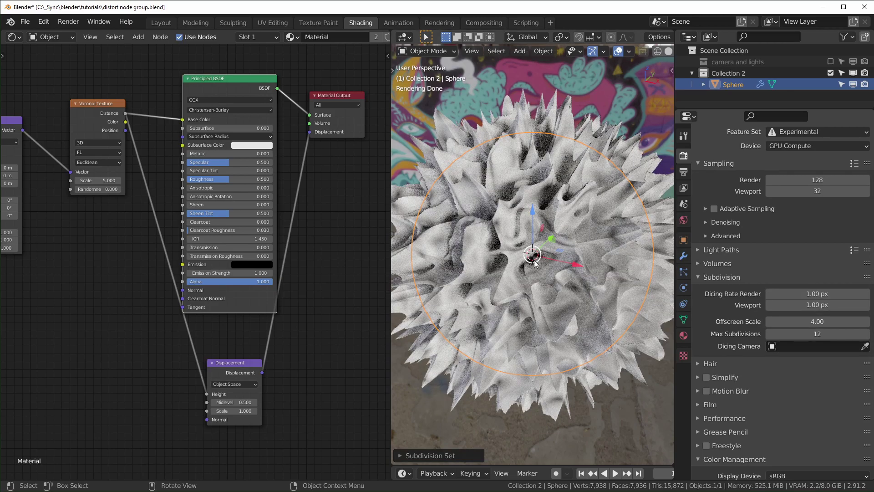
pyautogui.middleClick(553, 269)
pyautogui.press('ctrl+space')
# Step: Raise the modifier's dicing scale to 4.00 and frame the whole fuzzy sphere against the graffiti wall
pyautogui.scroll(-3)
pyautogui.click(336, 382)
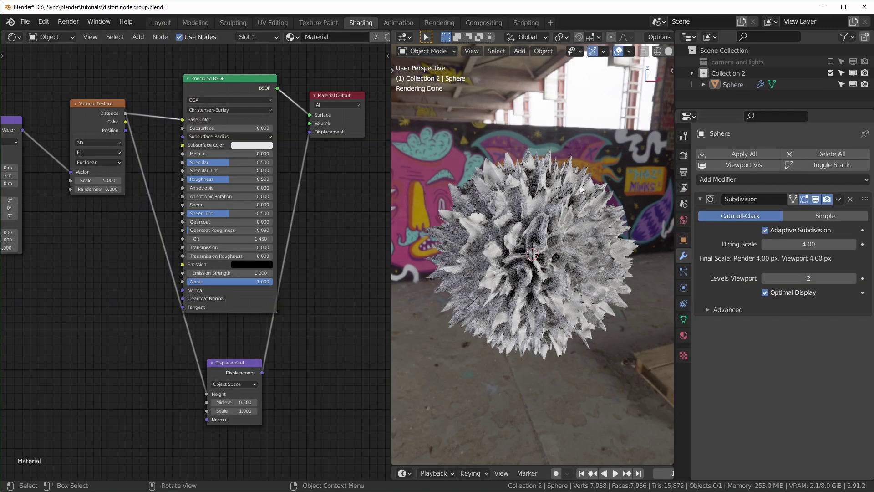
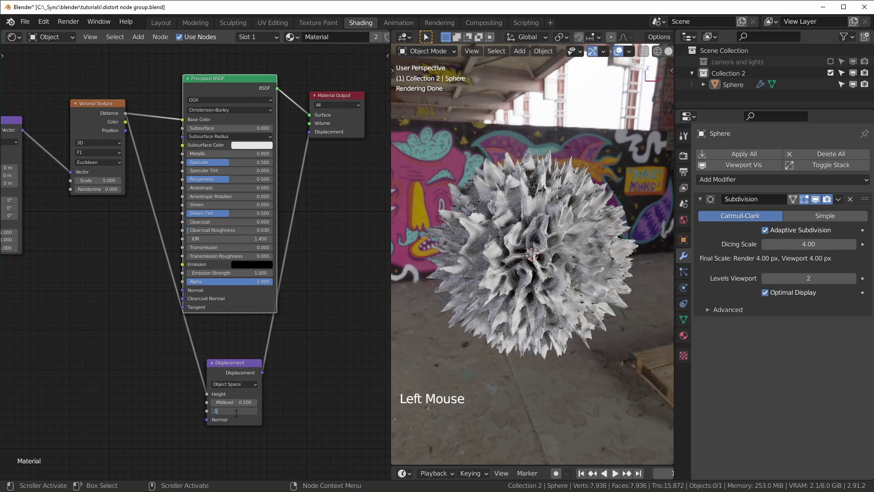
pyautogui.scroll(3)
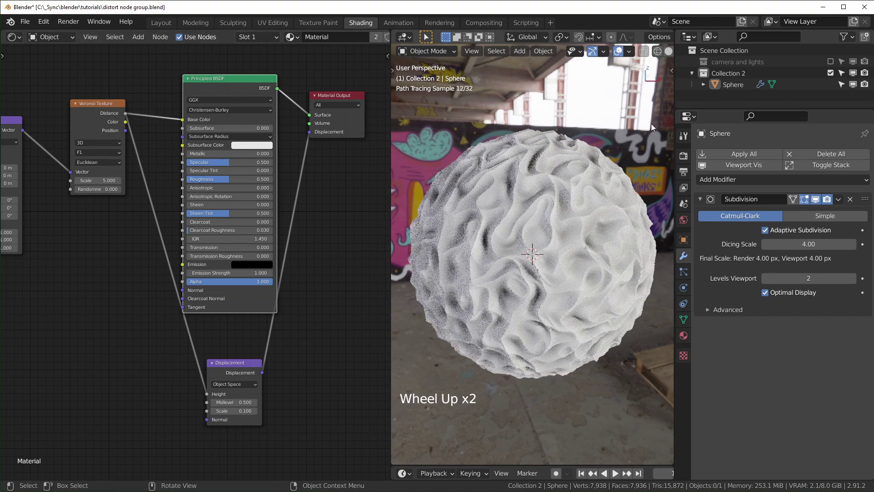
pyautogui.middleClick(59, 328)
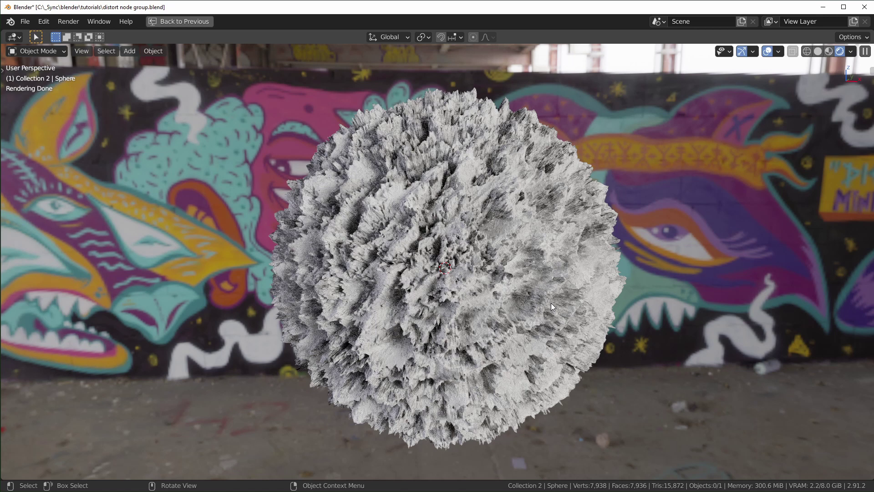